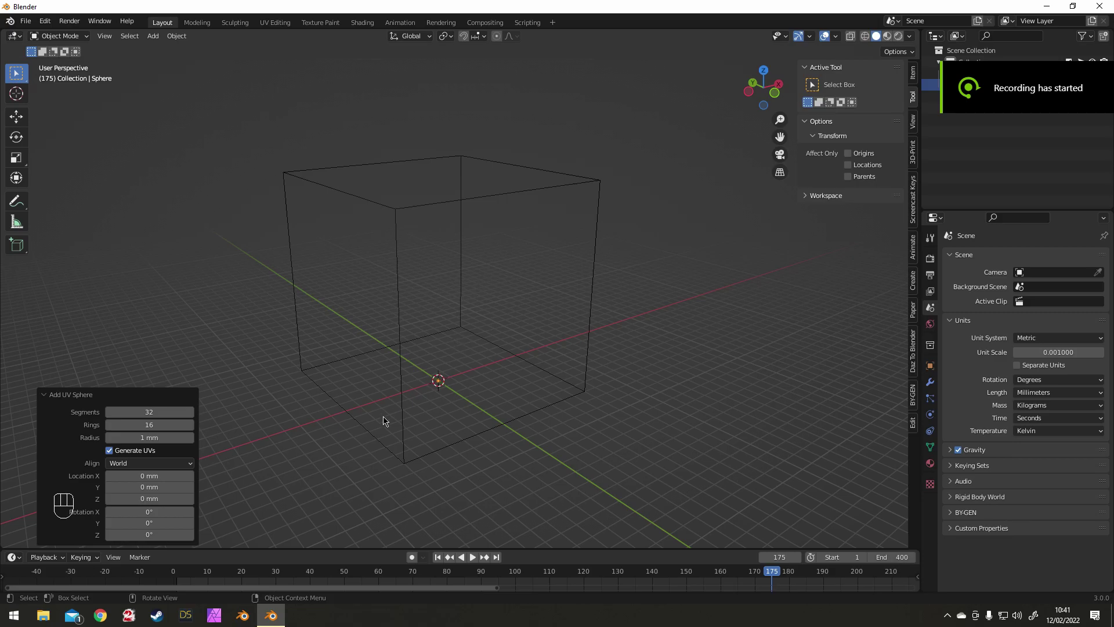
- Scale the sphere down to 6 mm and raise it along Z to 70 mm above the ground
key("s")
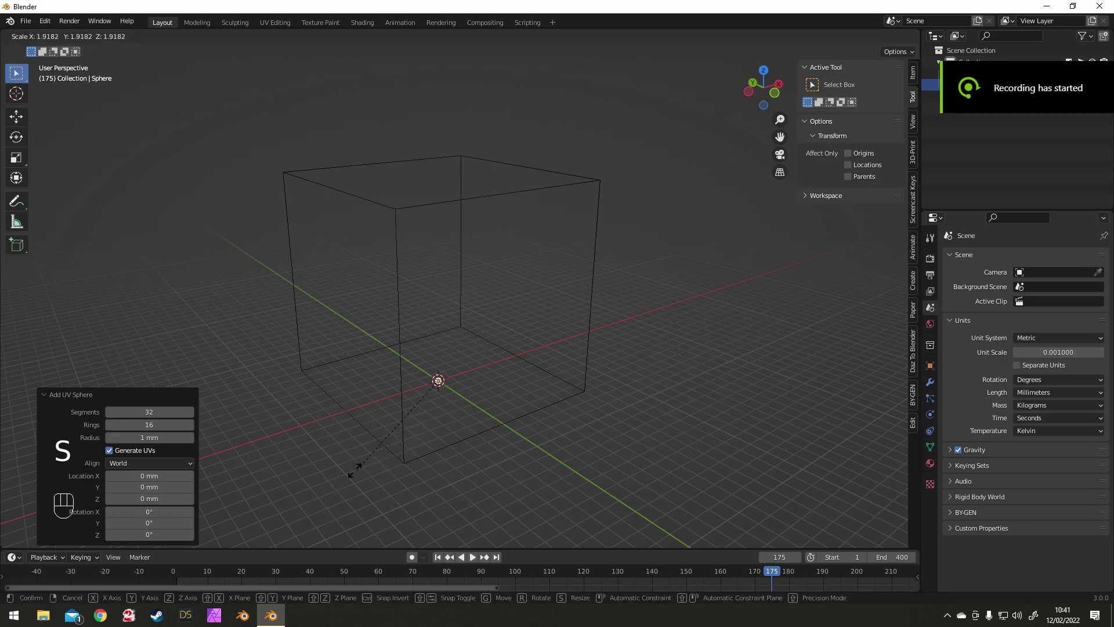
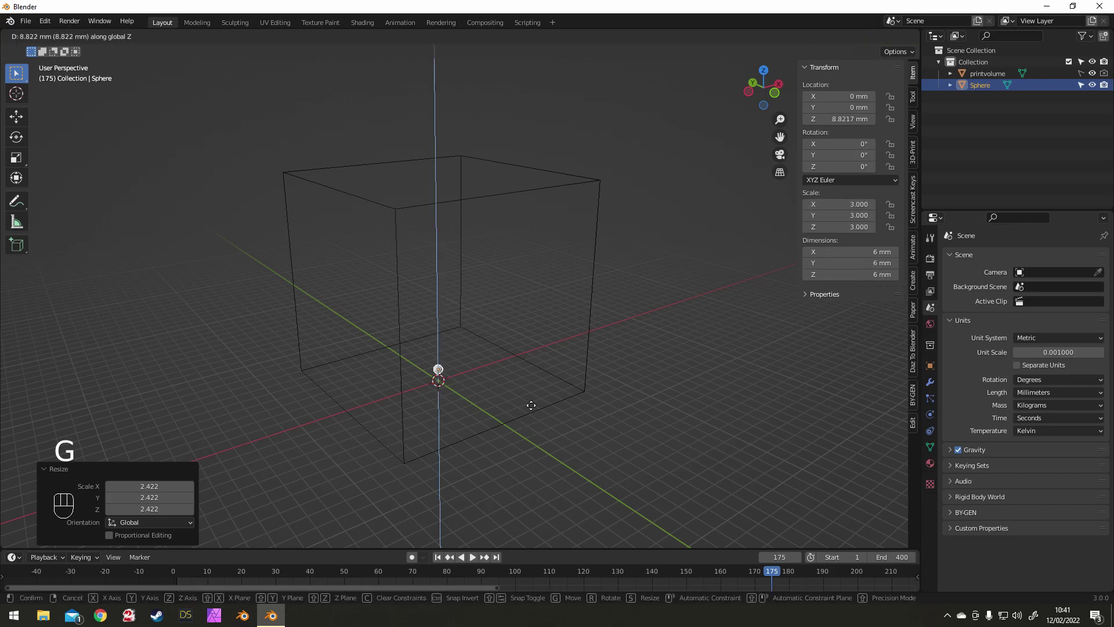
key("KP_1")
key("KP_5")
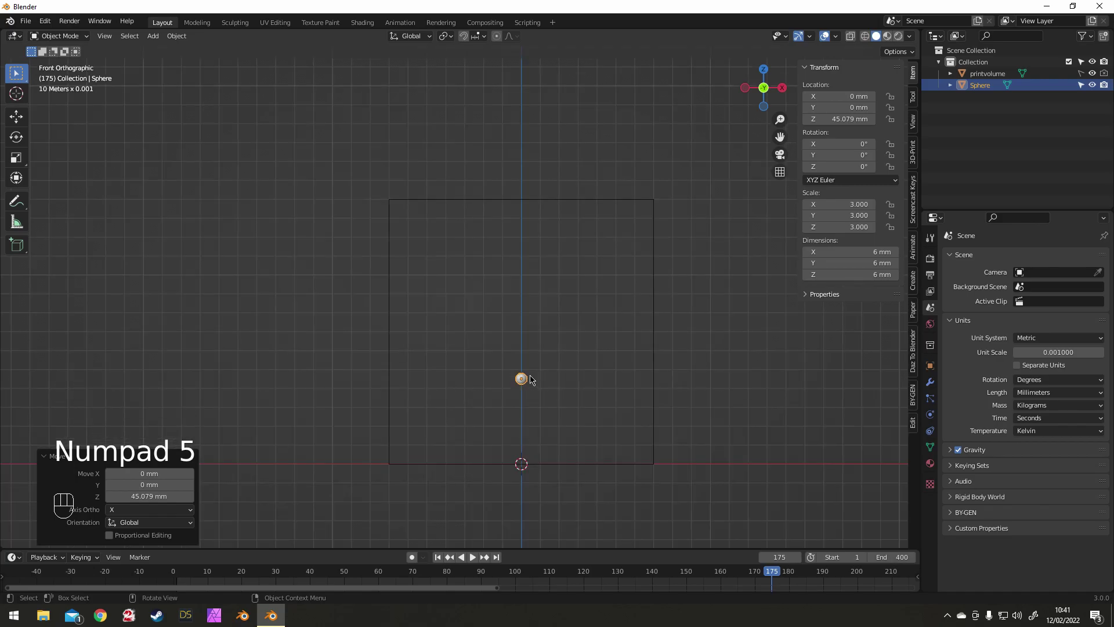
key("g")
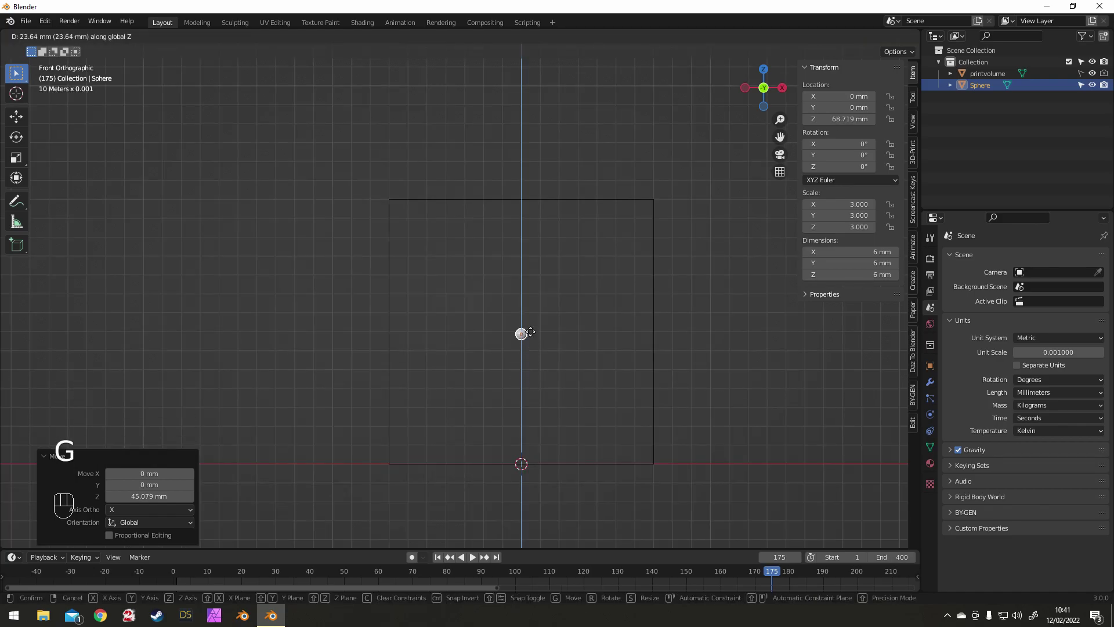
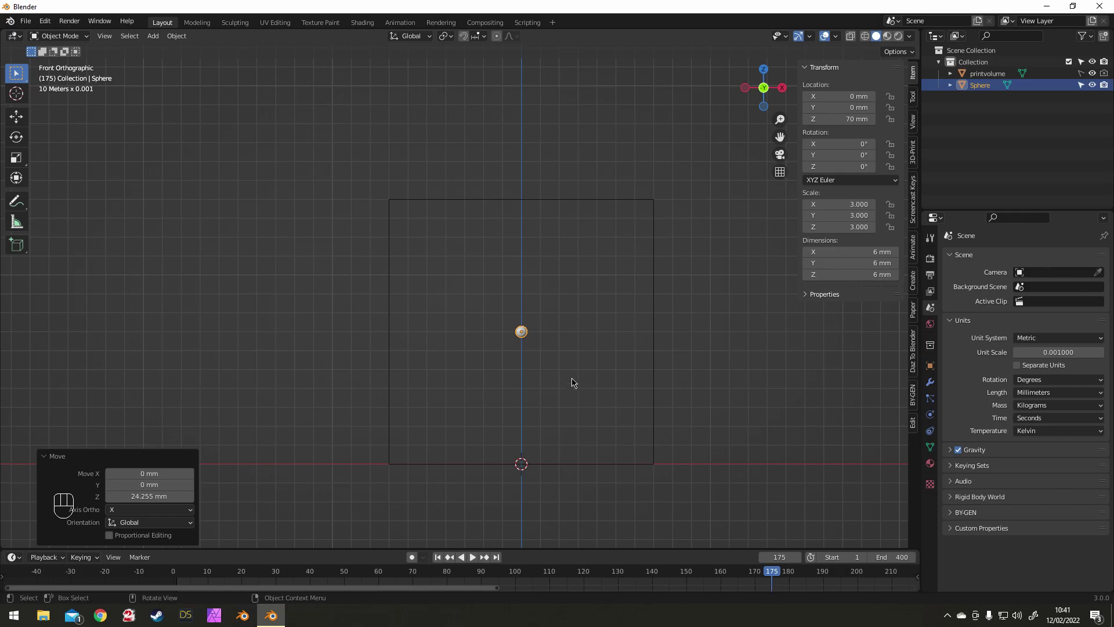
- Apply the sphere's scale and check it inside the print volume box from several angles
key("ctrl+a")
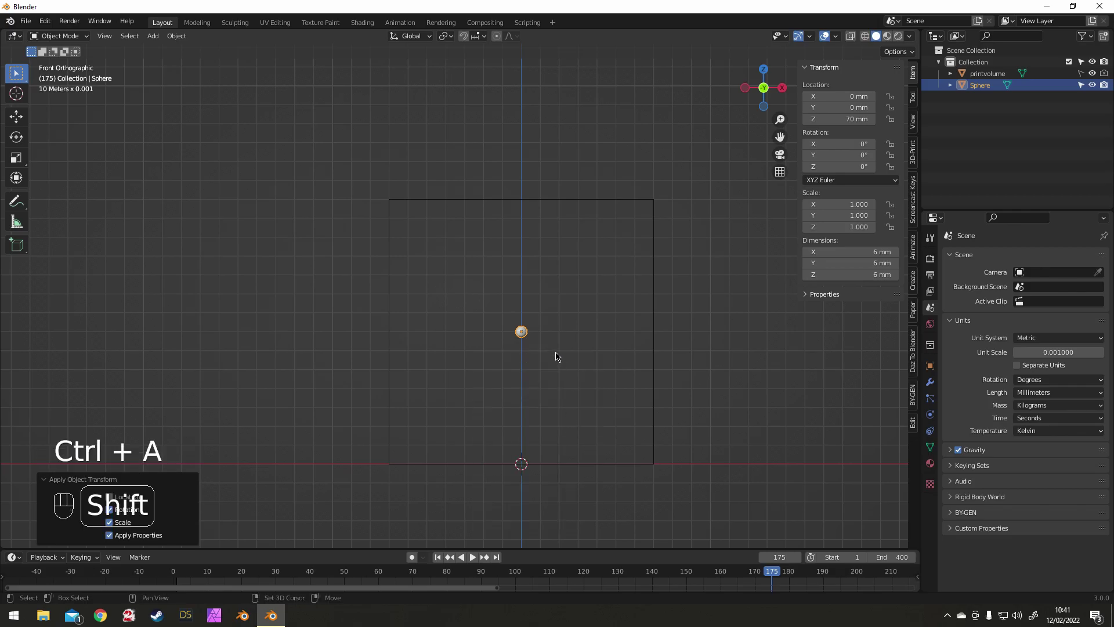
left_click_drag(529, 330, 489, 292)
left_click_drag(467, 266, 481, 274)
left_click_drag(442, 301, 480, 293)
key("KP_5")
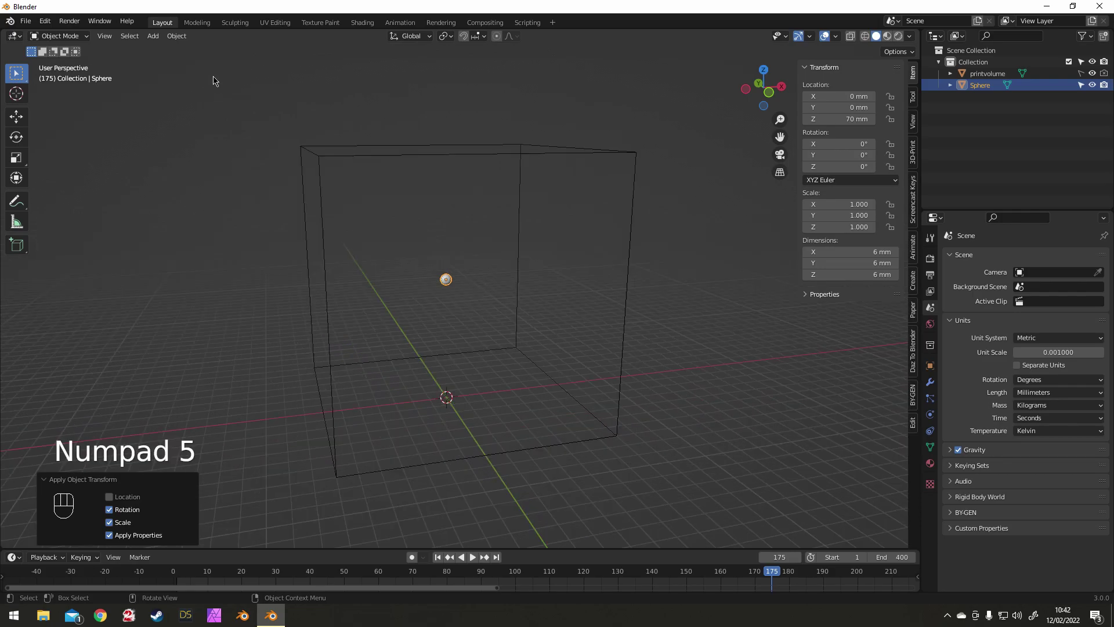
- Add a Quick Smoke domain around the sphere, scale it to a 120 mm cube and apply rotation and scale
left_click_drag(166, 41, 155, 32)
left_click_drag(155, 32, 337, 360)
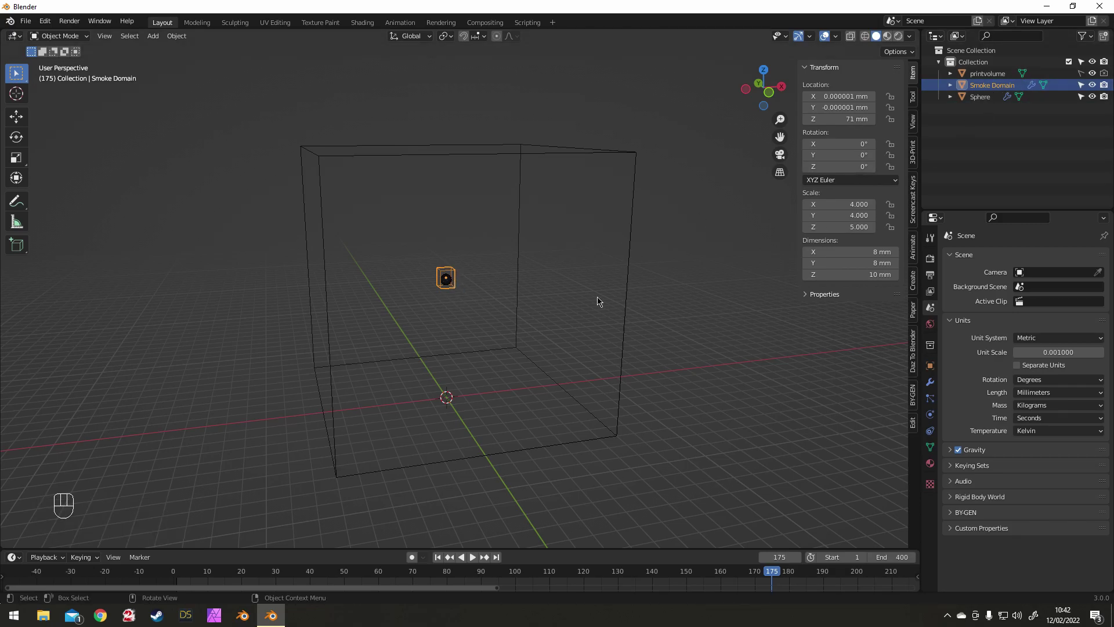
key("KP_1")
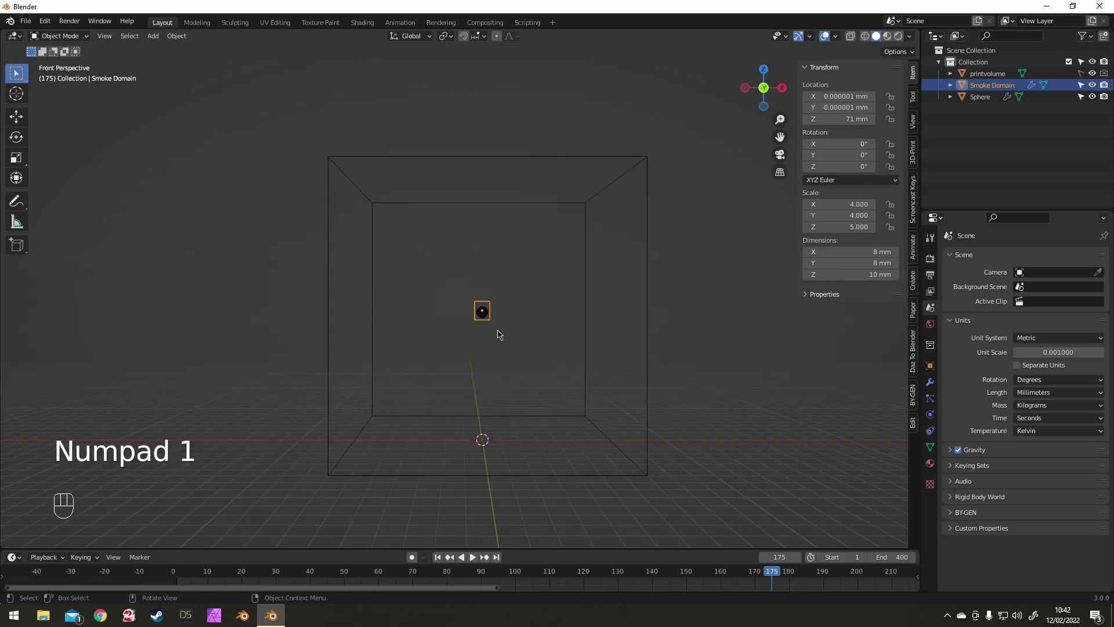
key("s")
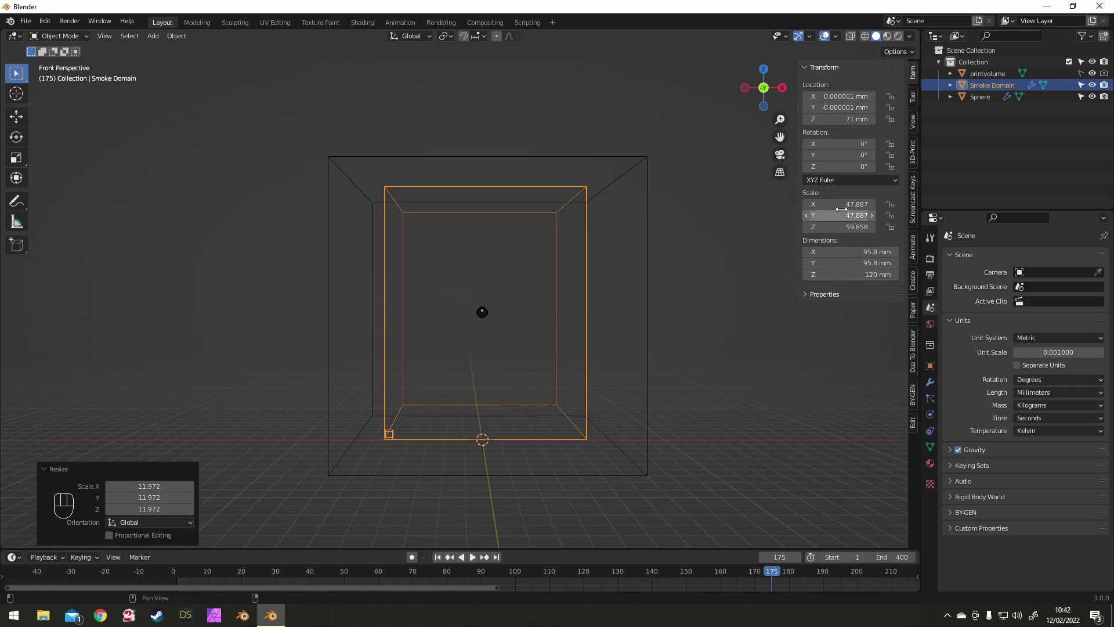
left_click_drag(598, 256, 583, 269)
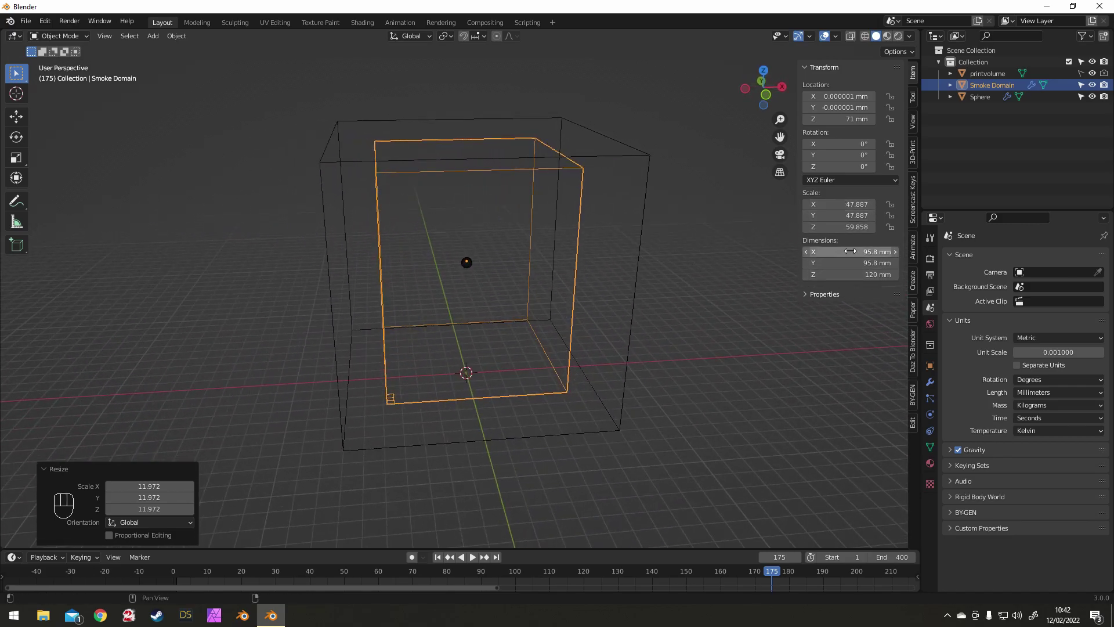
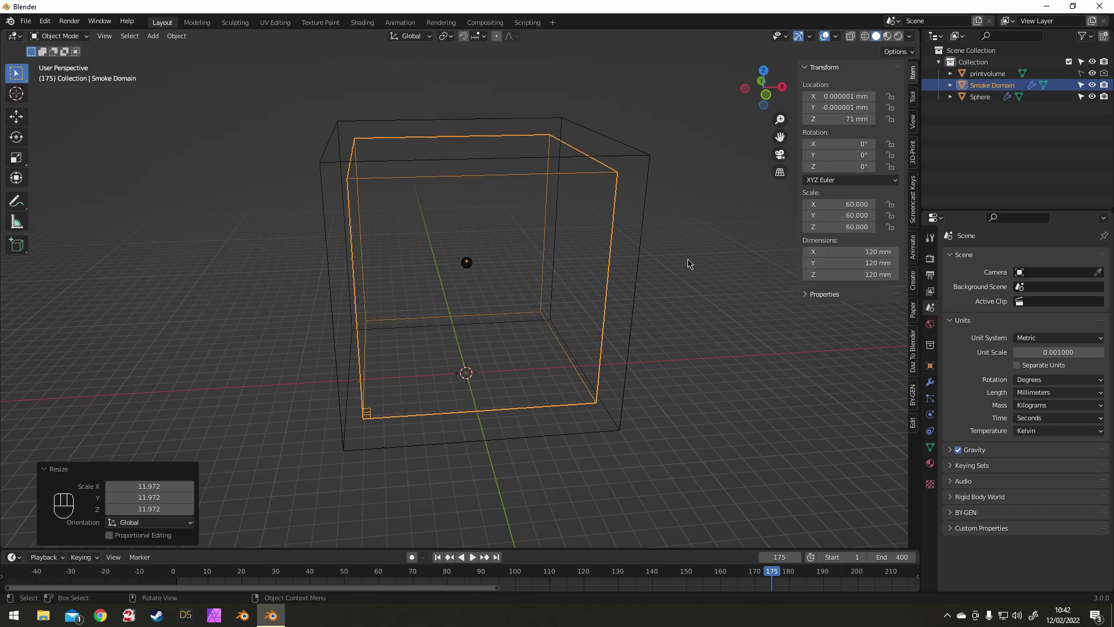
key("ctrl+a")
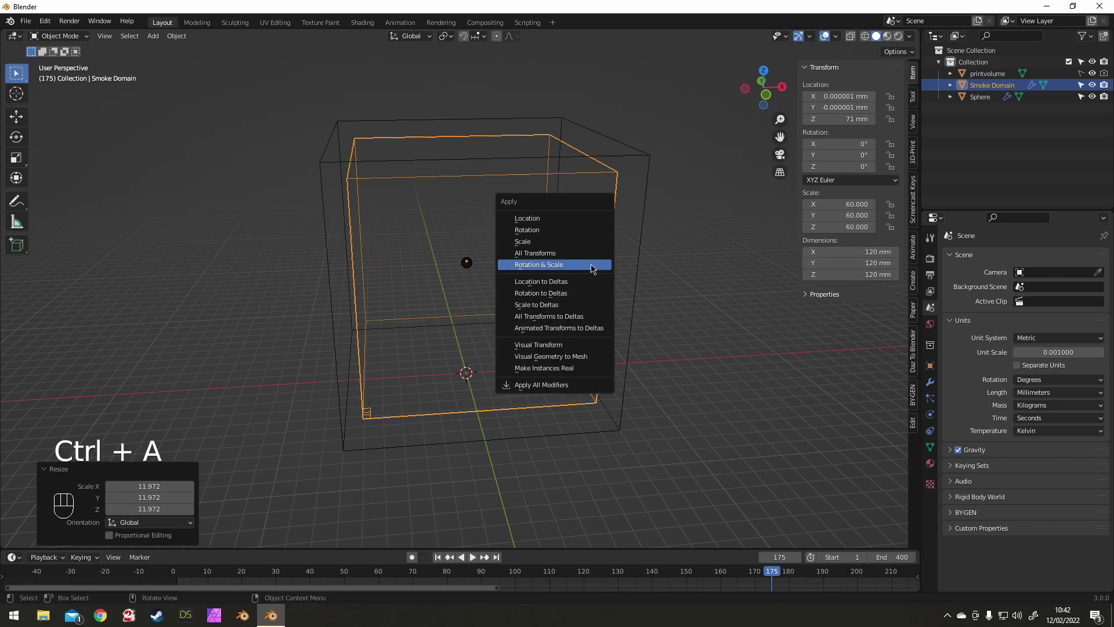
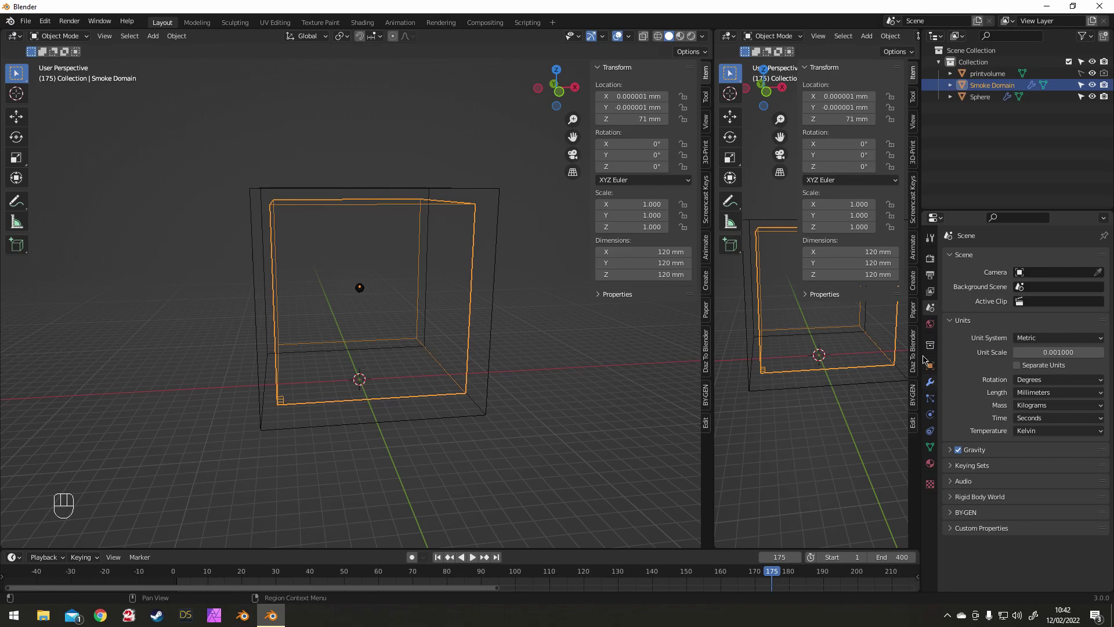
- Make the new area a Properties editor on the Physics tab and select the sphere emitter
left_click_drag(734, 36, 694, 85)
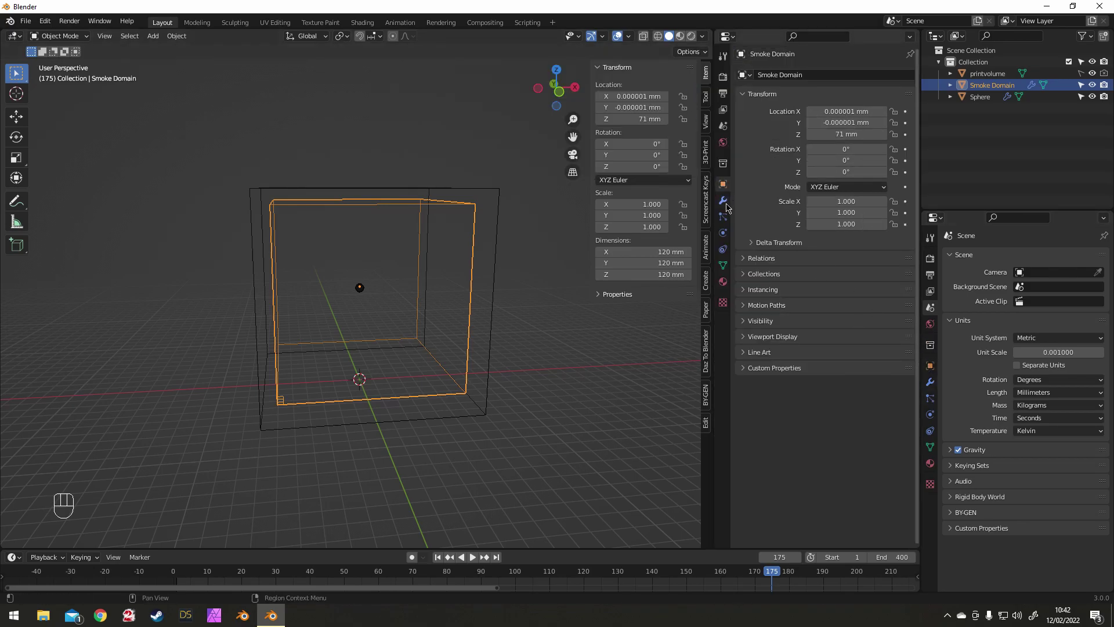
left_click(729, 206)
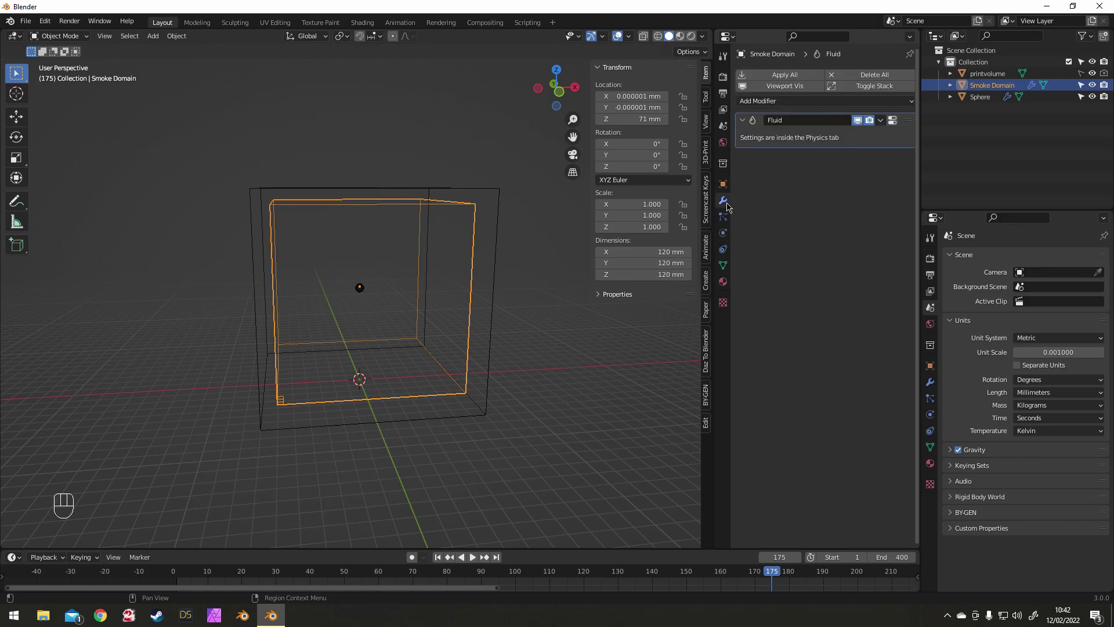
left_click(732, 226)
left_click(728, 242)
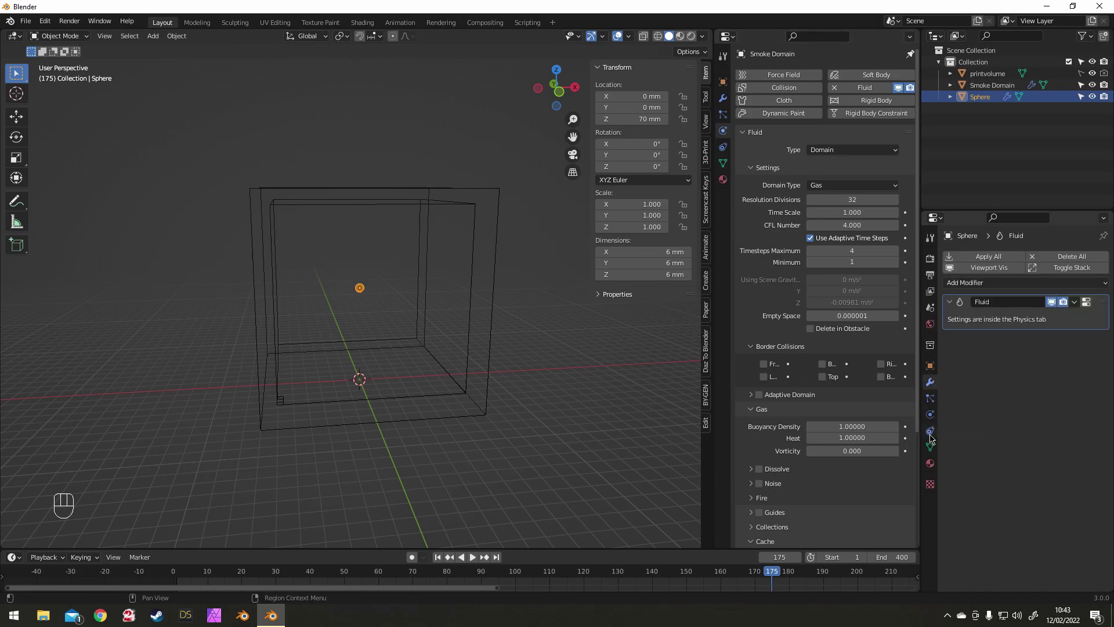
- Set the sphere's flow type to Fire + Smoke with Initial Velocity enabled
left_click(935, 407)
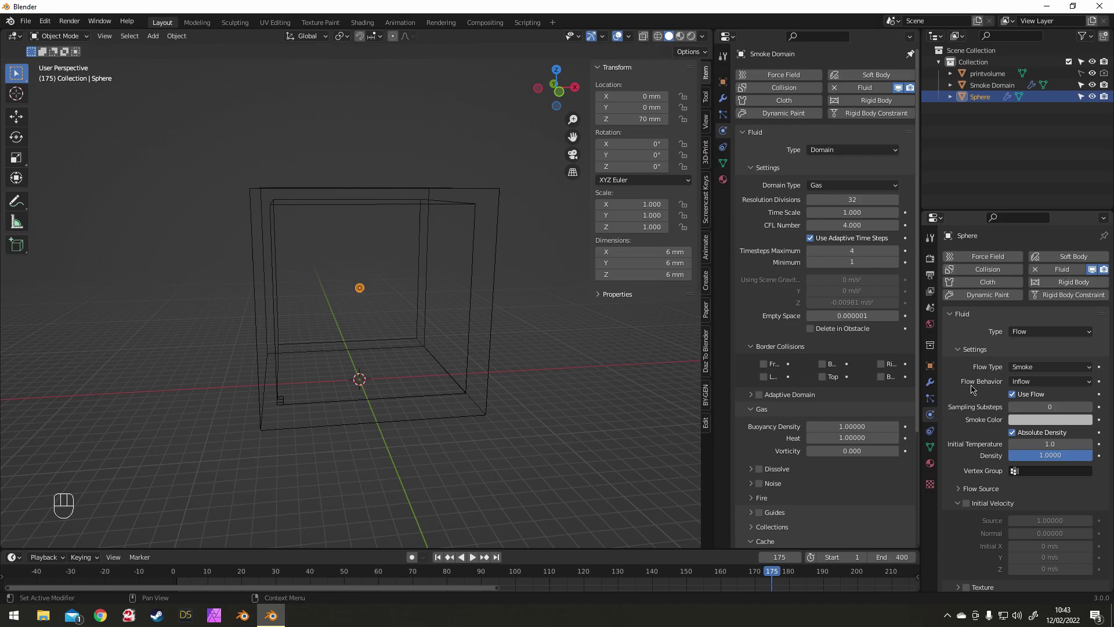
left_click_drag(1041, 372, 1038, 395)
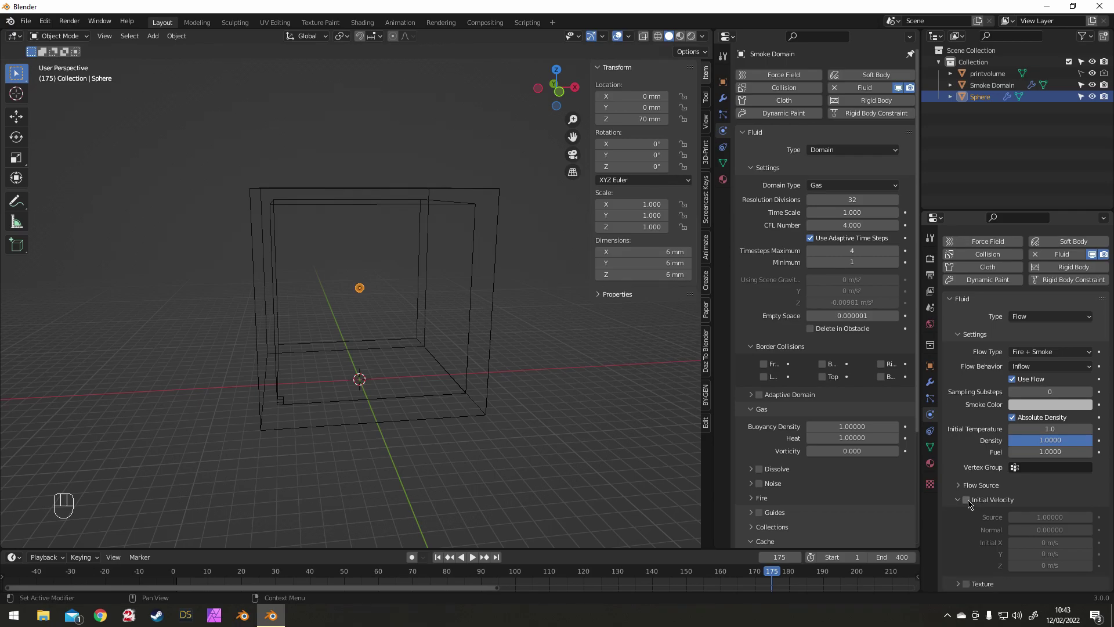
left_click(972, 504)
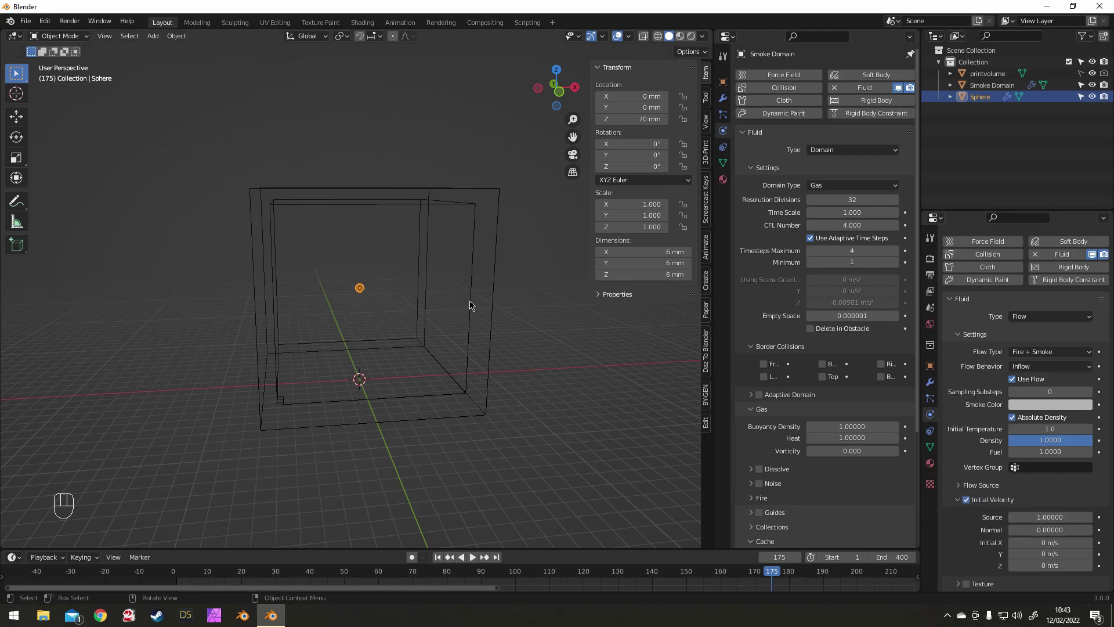
- Play the smoke simulation to watch it rise, then stop and return to frame 1
left_click_drag(441, 555, 444, 463)
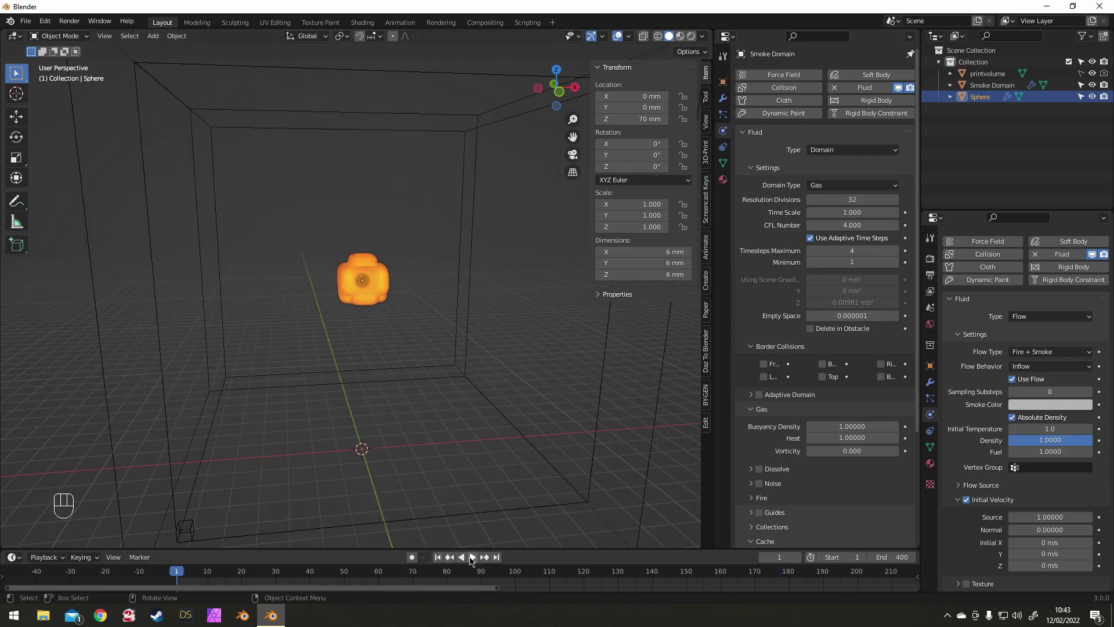
left_click(474, 559)
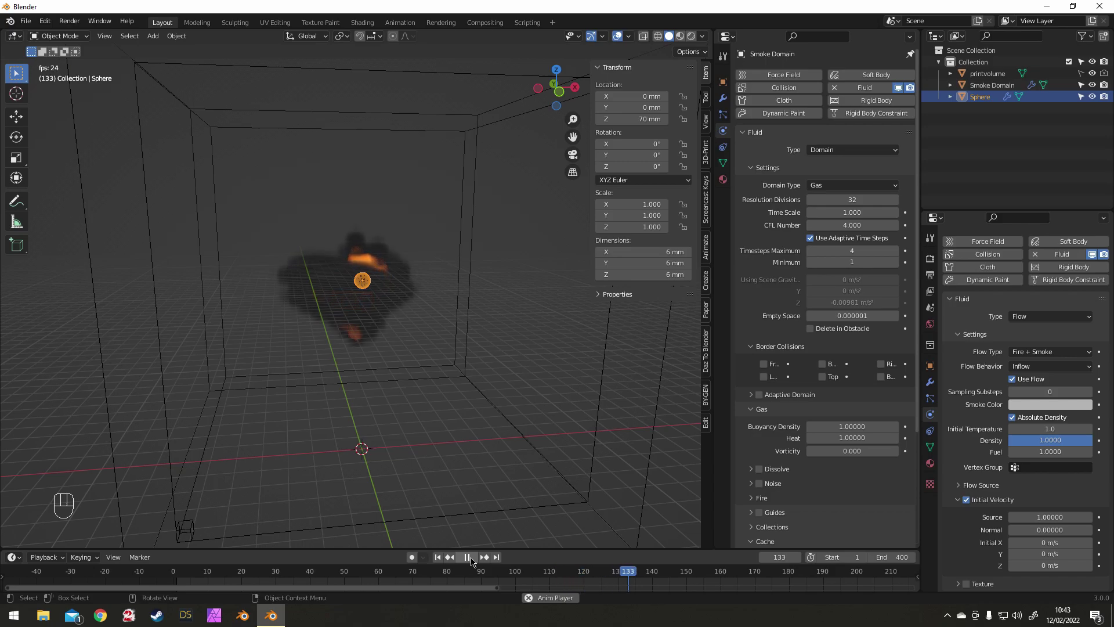
left_click_drag(474, 560, 466, 457)
left_click_drag(455, 389, 441, 414)
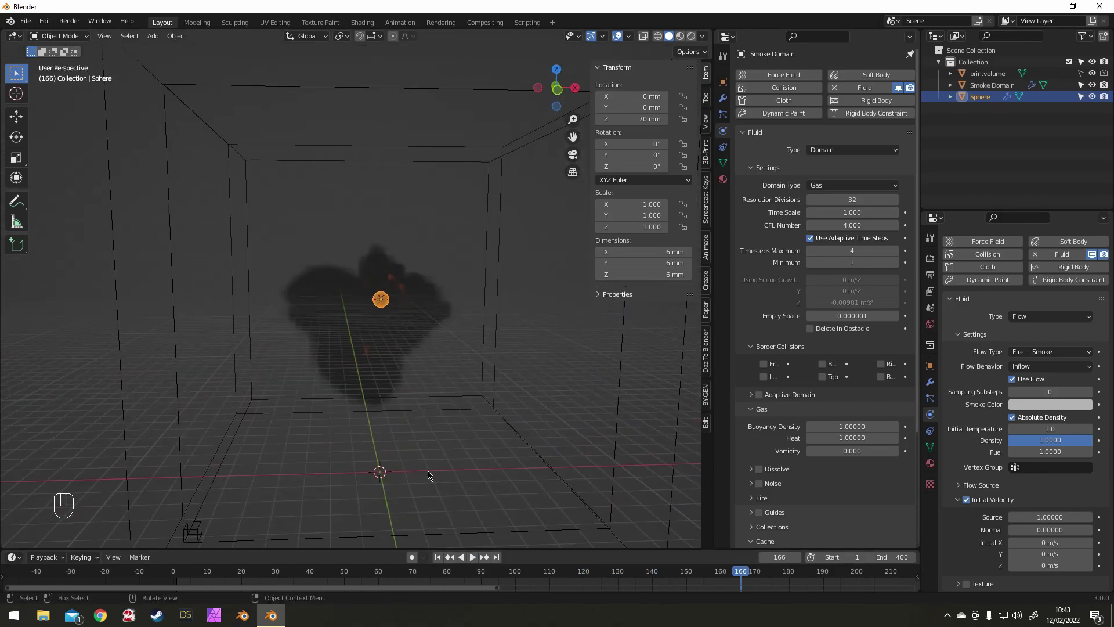
left_click(444, 559)
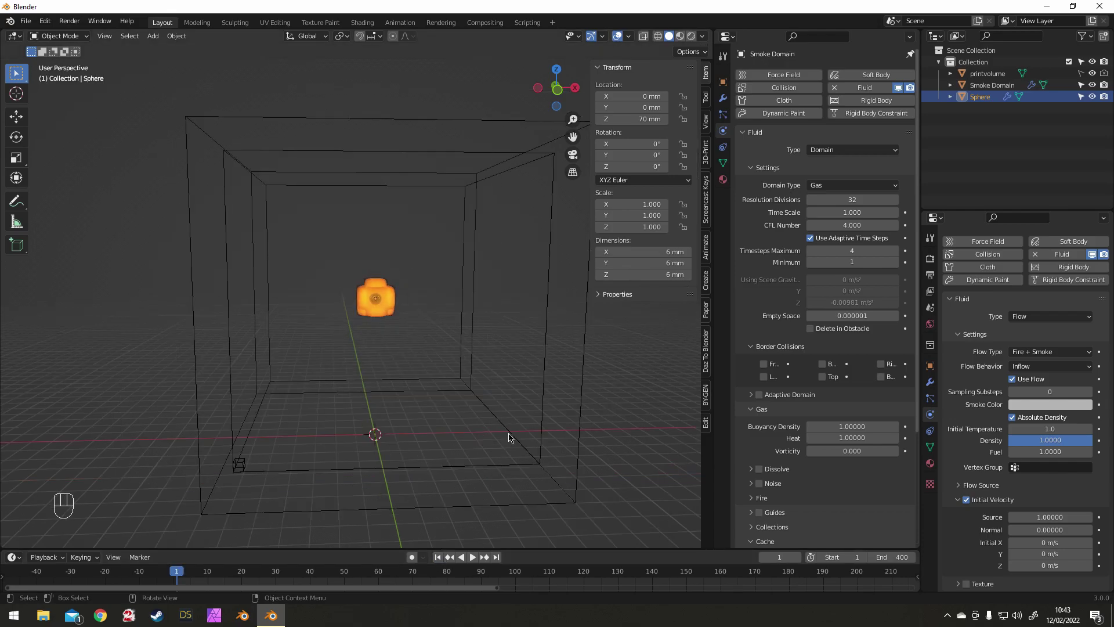
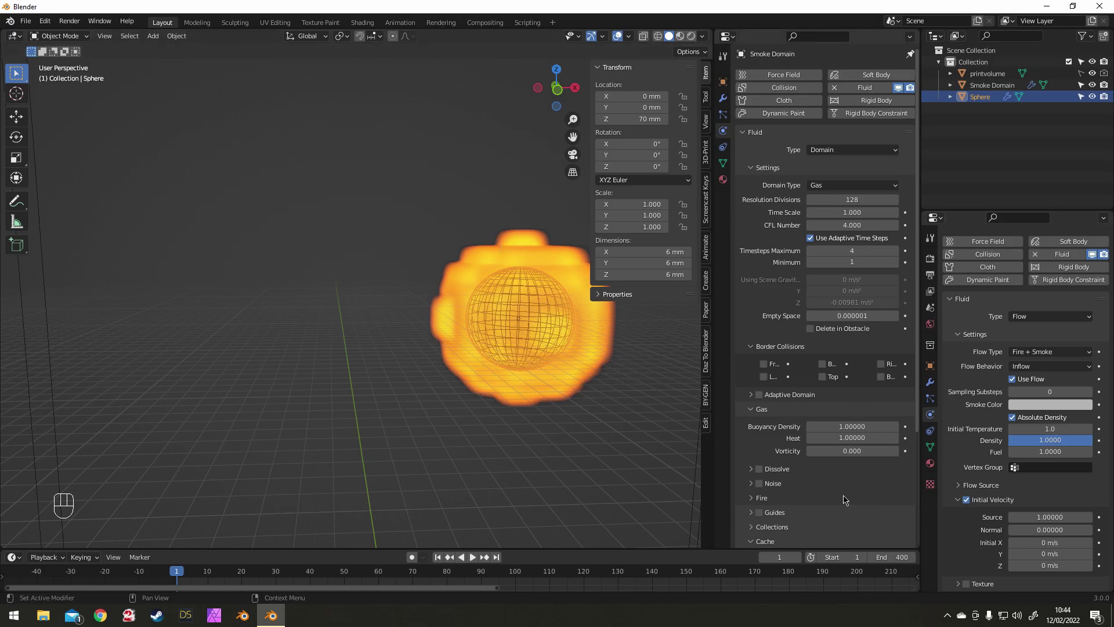
- Scroll the flow settings and set the emitter's Sampling Substeps to 0
left_click_drag(790, 544, 796, 496)
left_click_drag(835, 485, 843, 518)
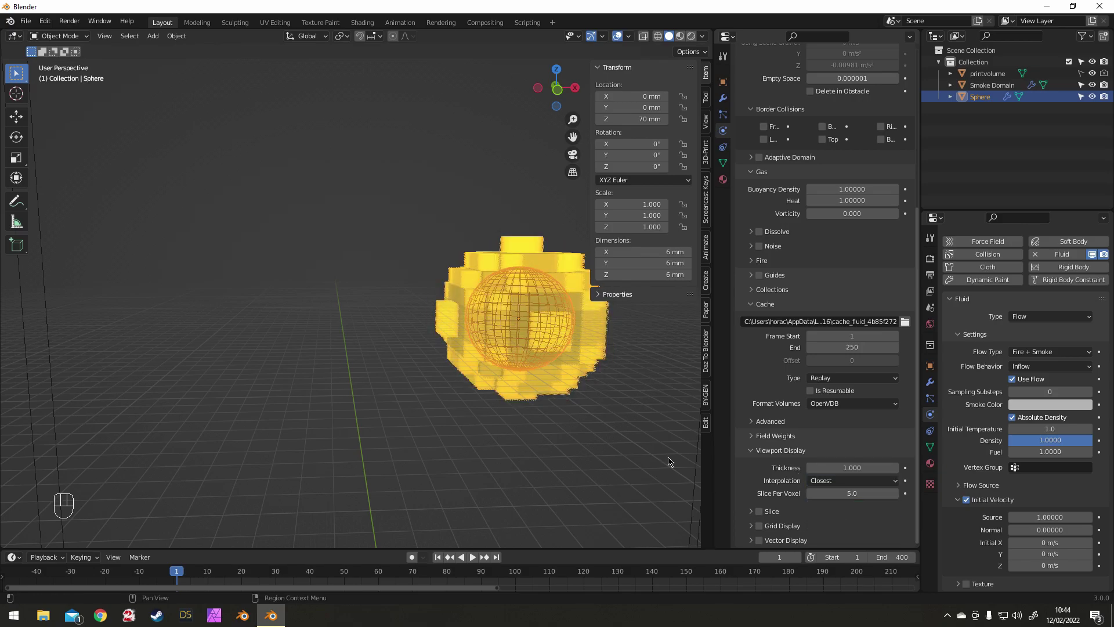
left_click_drag(526, 381, 426, 344)
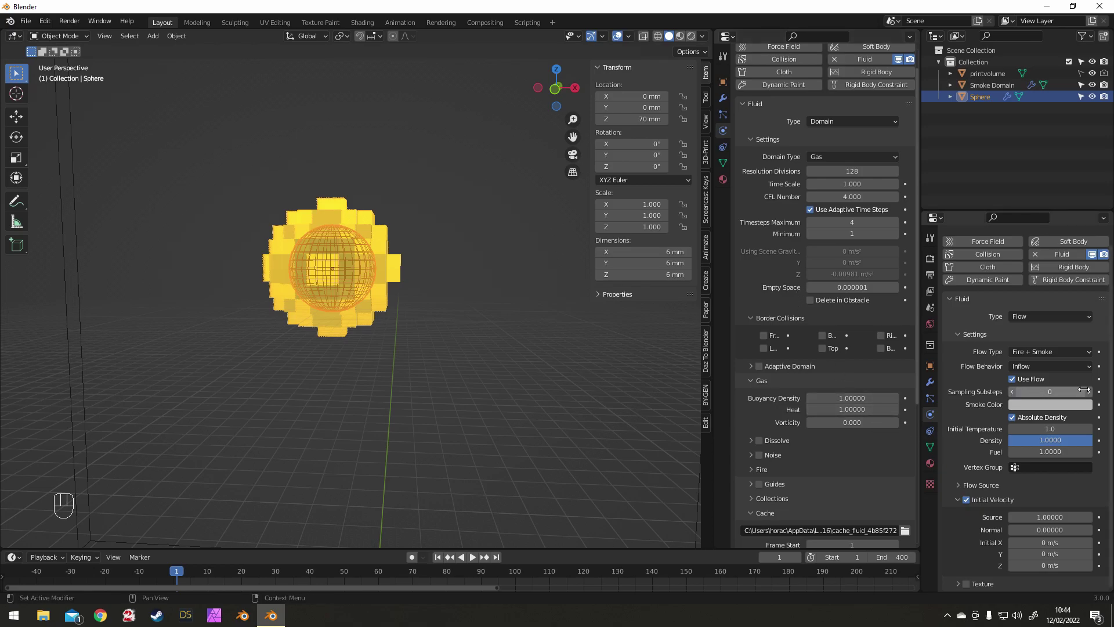
left_click(1092, 393)
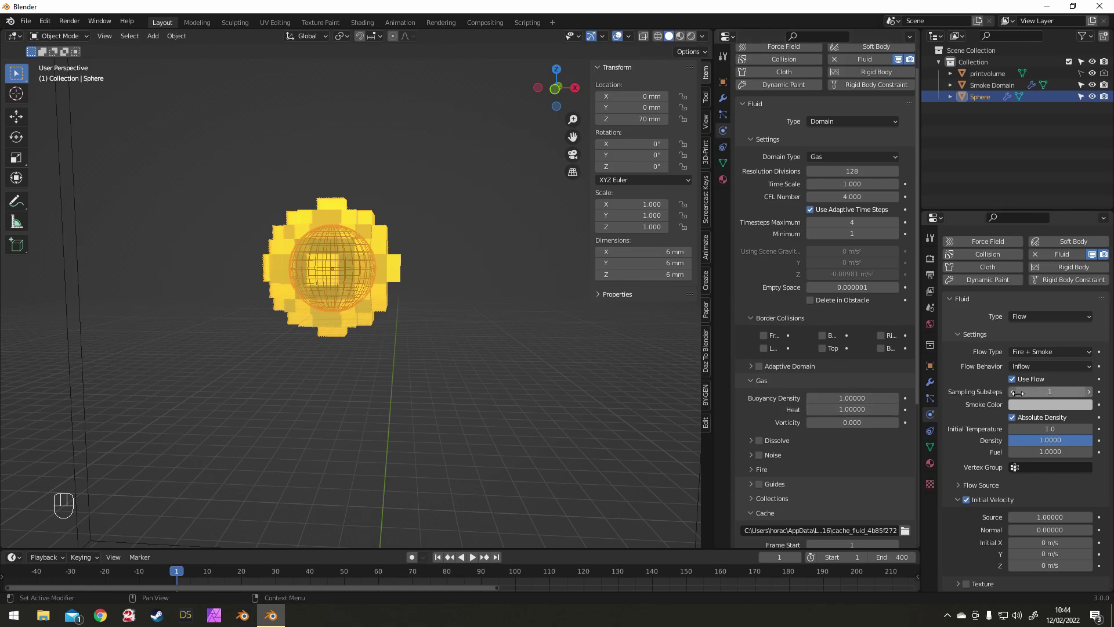
left_click(1020, 395)
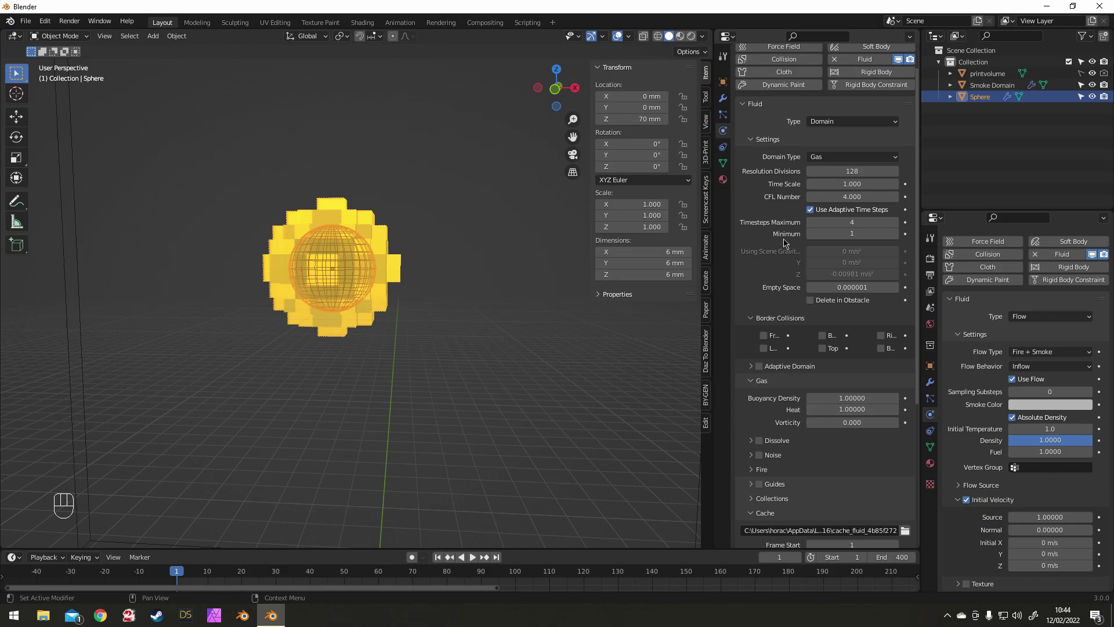
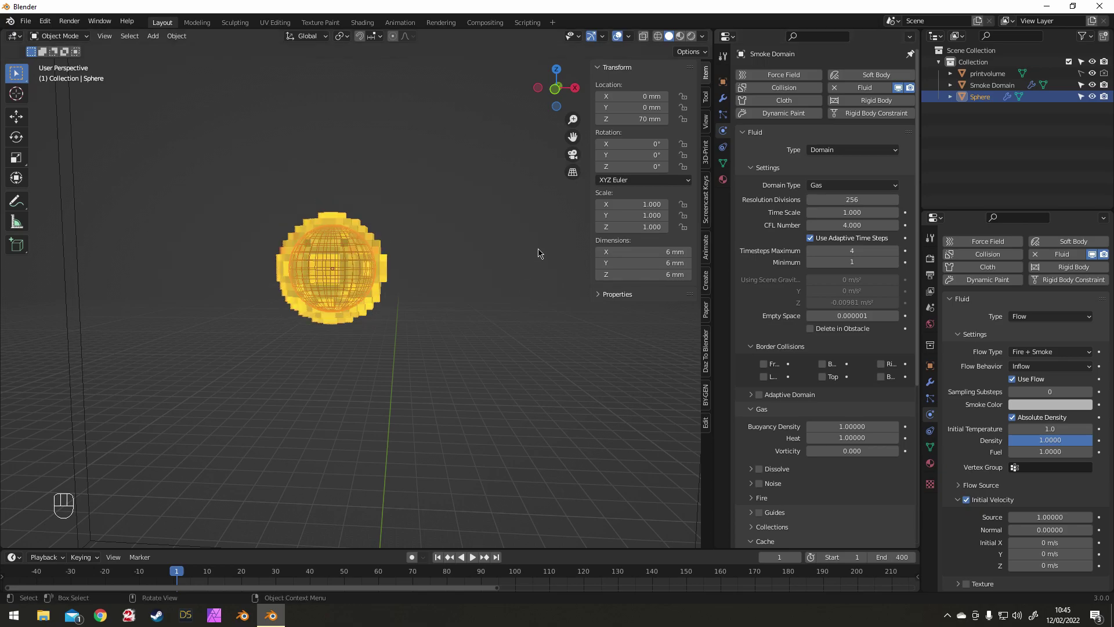
- Zoom out to show the whole smoke domain box after raising resolution to 256
left_click_drag(373, 269, 365, 264)
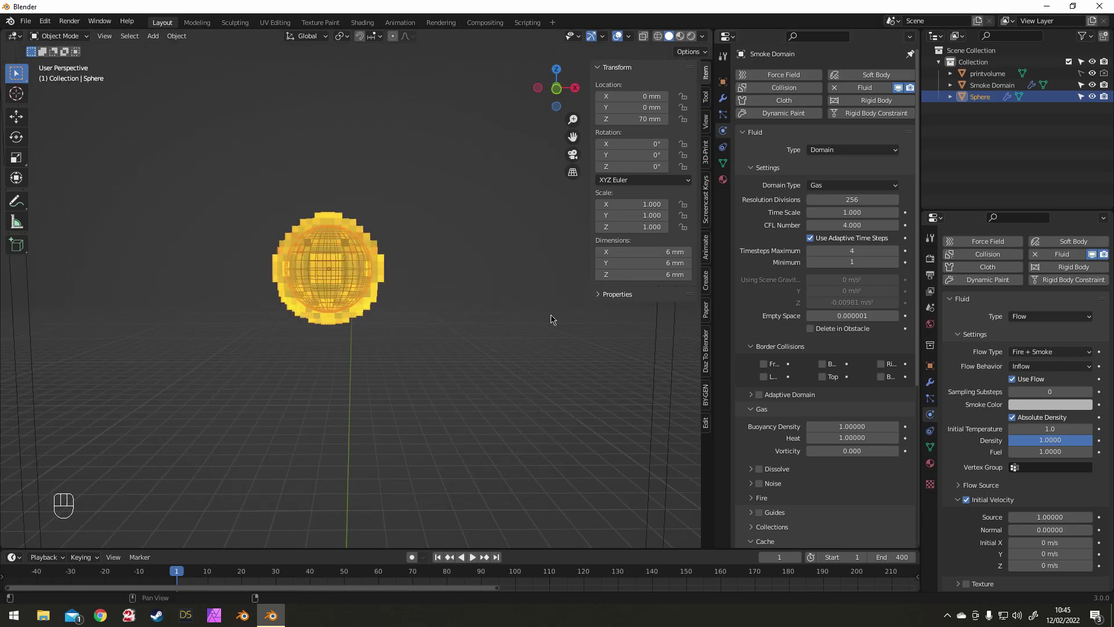
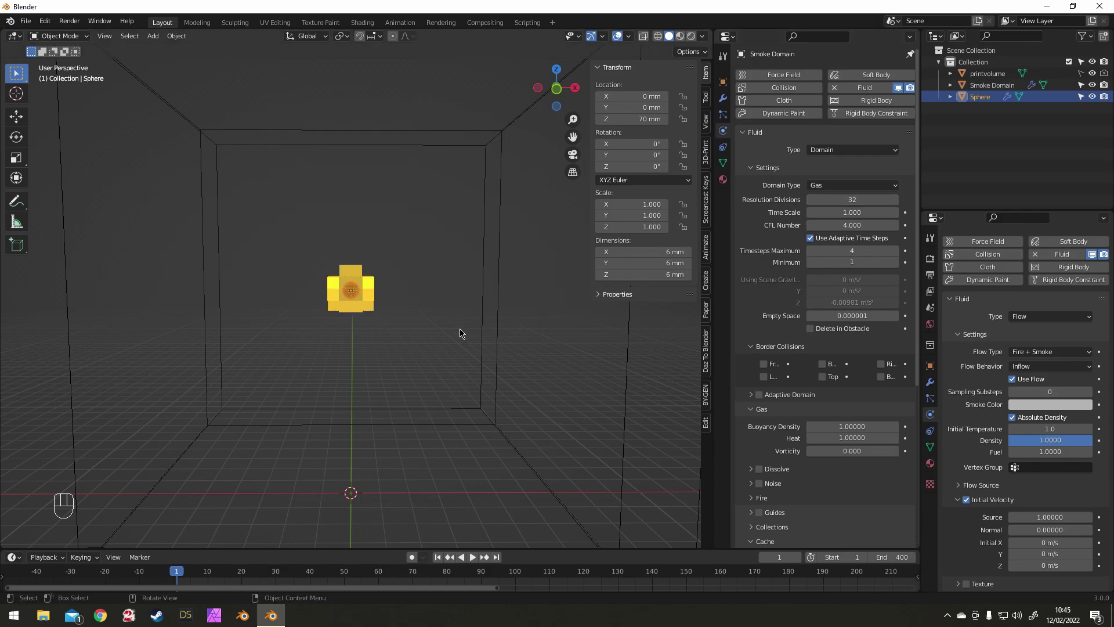
- Frame the domain from the front and turn the view around it
key("KP_1")
key("KP_5")
key("KP_5")
left_click_drag(349, 282, 345, 288)
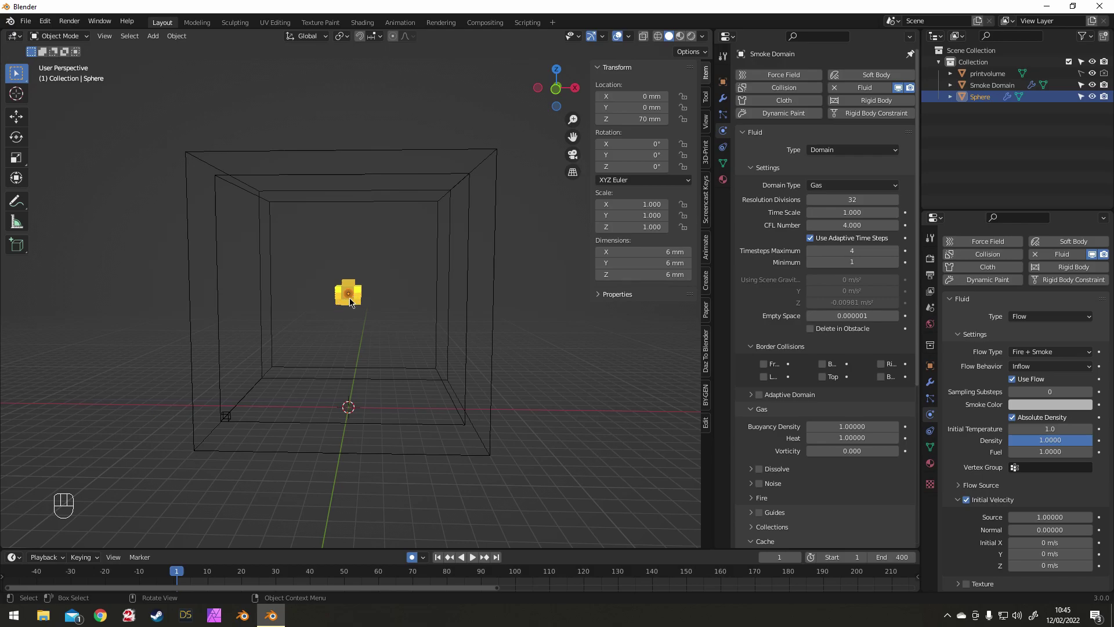
- Play the simulation while grabbing the emitter to record its movement, then stop at frame 1
key("space")
key("g")
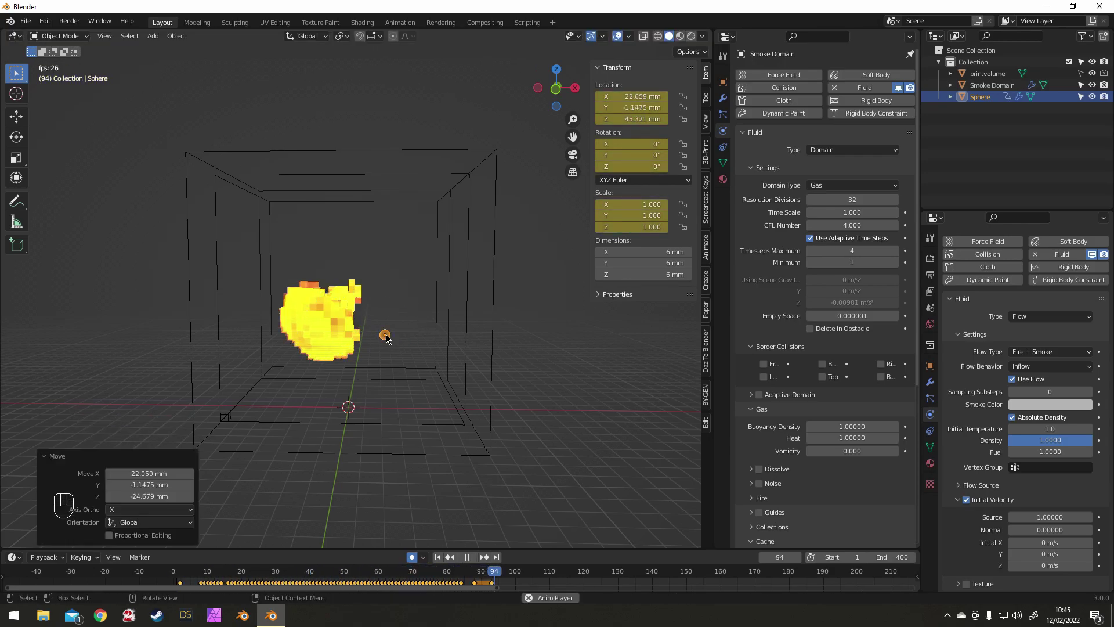
left_click(442, 557)
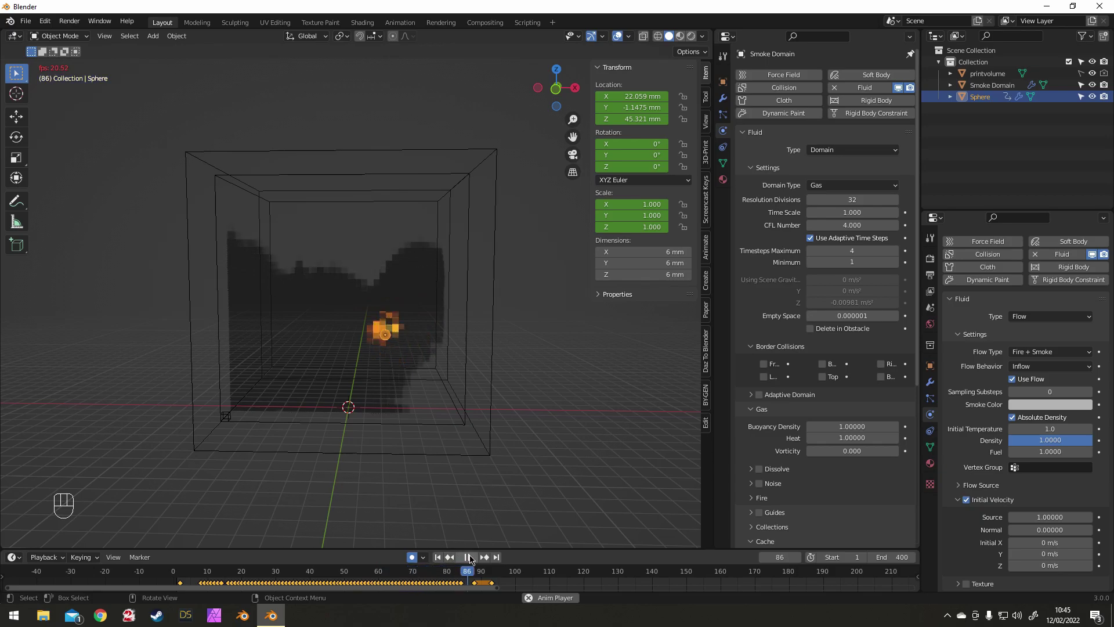
left_click(474, 558)
left_click(444, 560)
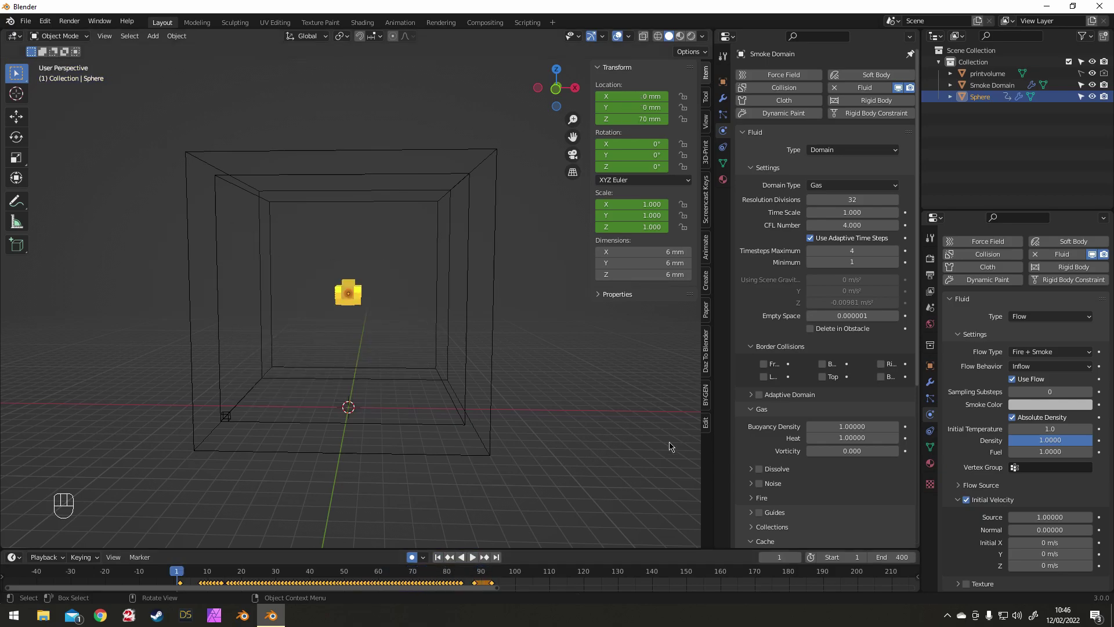
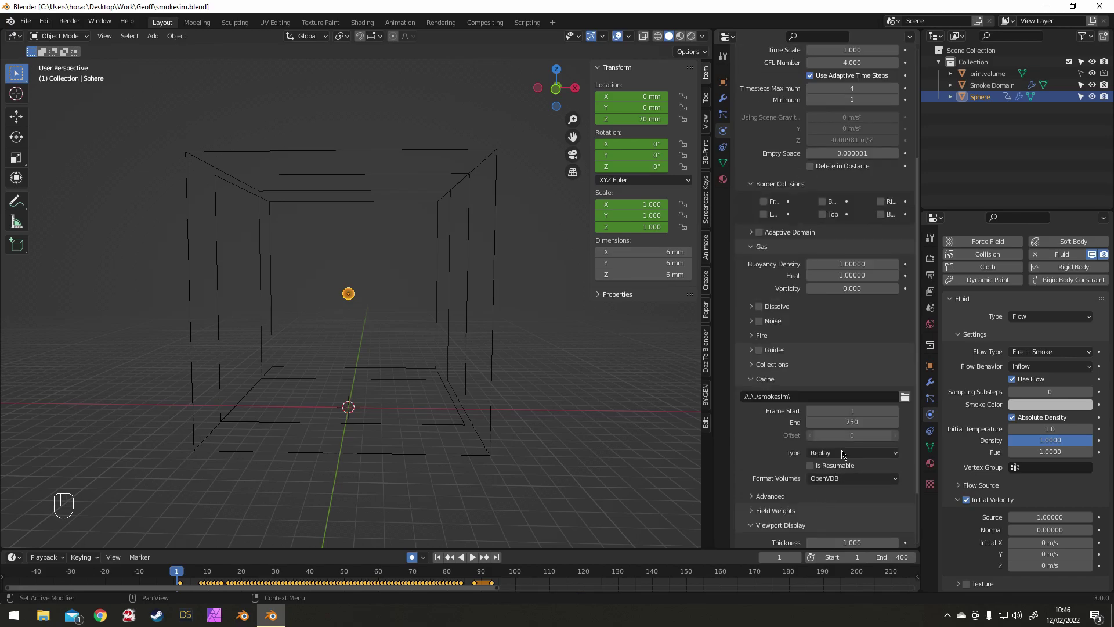
- Set the smoke domain's cache Type to All for baking every frame
left_click_drag(845, 453, 834, 497)
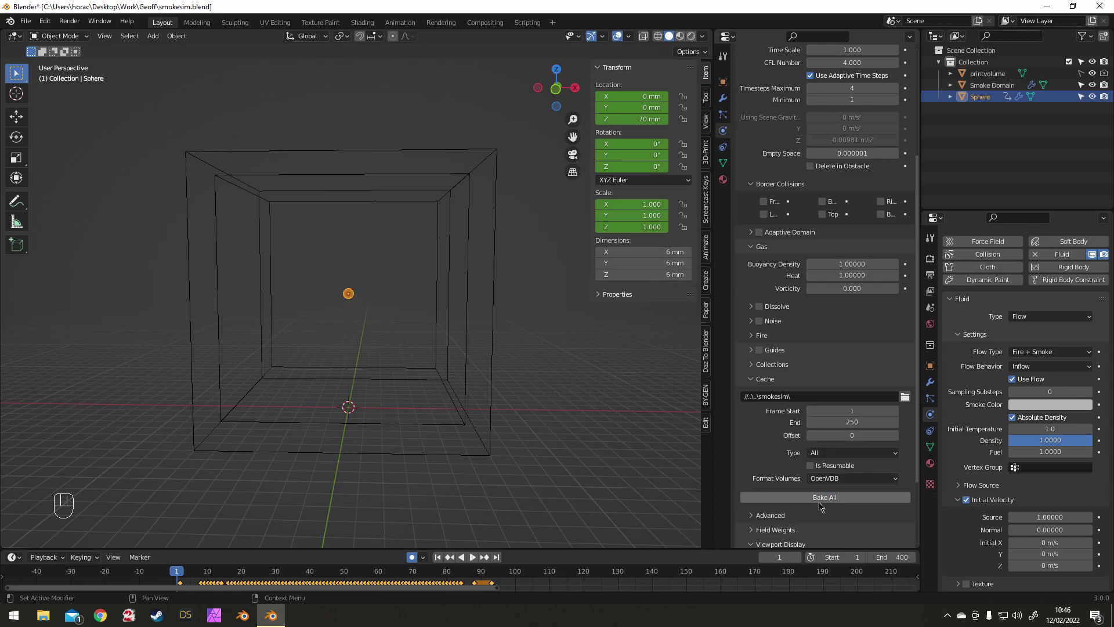
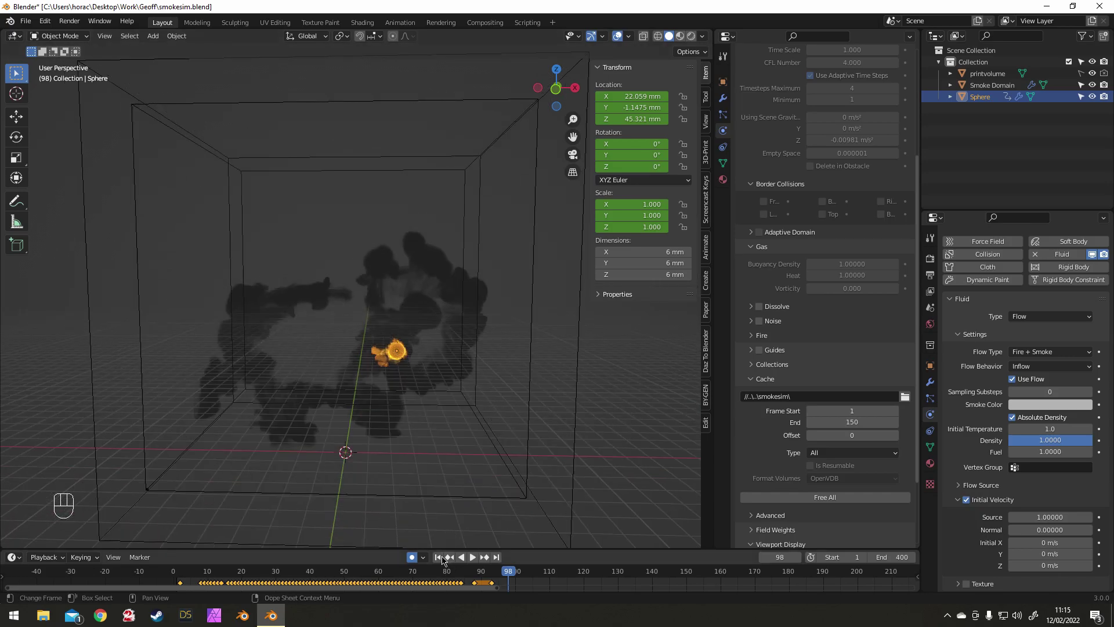
- Return playback to frame 1 and save smokesim.blend with Ctrl+S
left_click(445, 557)
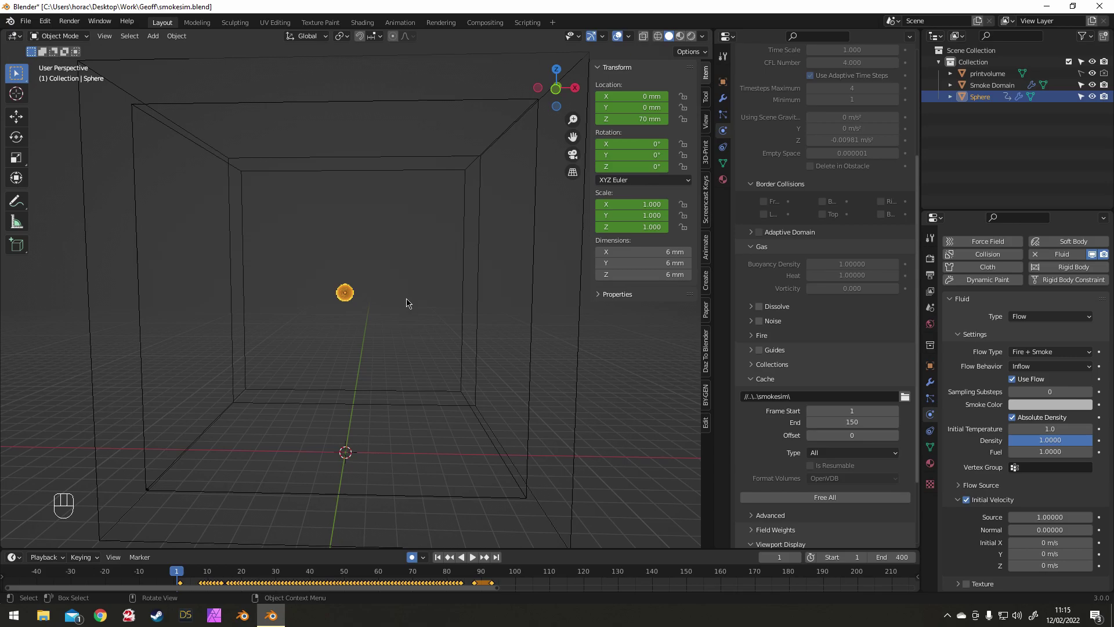
key("ctrl+s")
middle_click(365, 258)
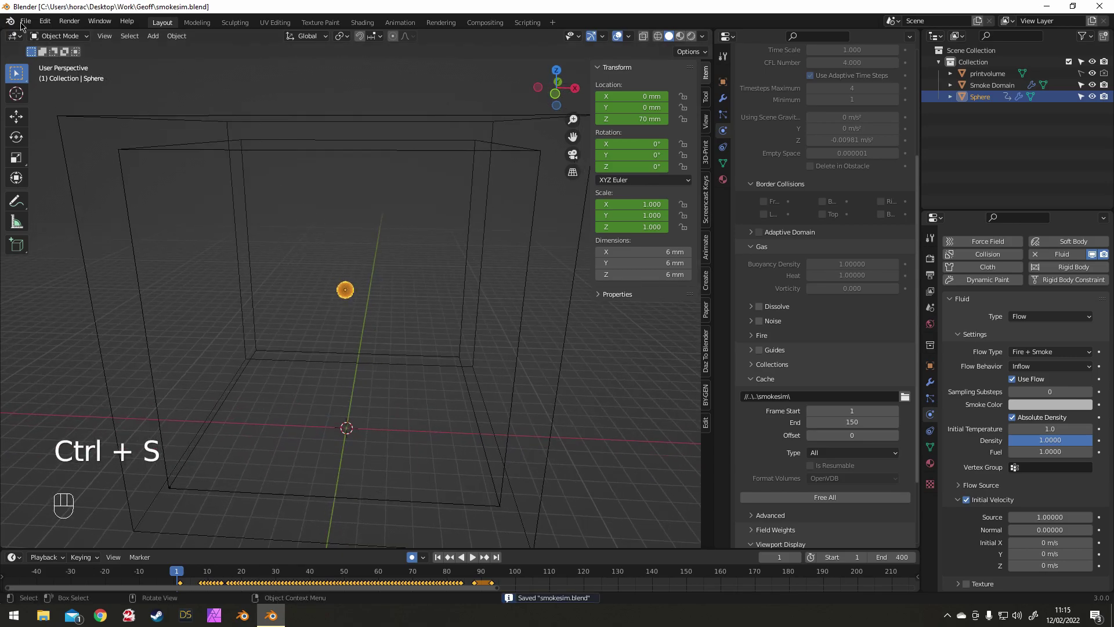
- Open smokesolid.blend and import the baked fluid_data frames as an OpenVDB volume
left_click_drag(29, 22, 731, 574)
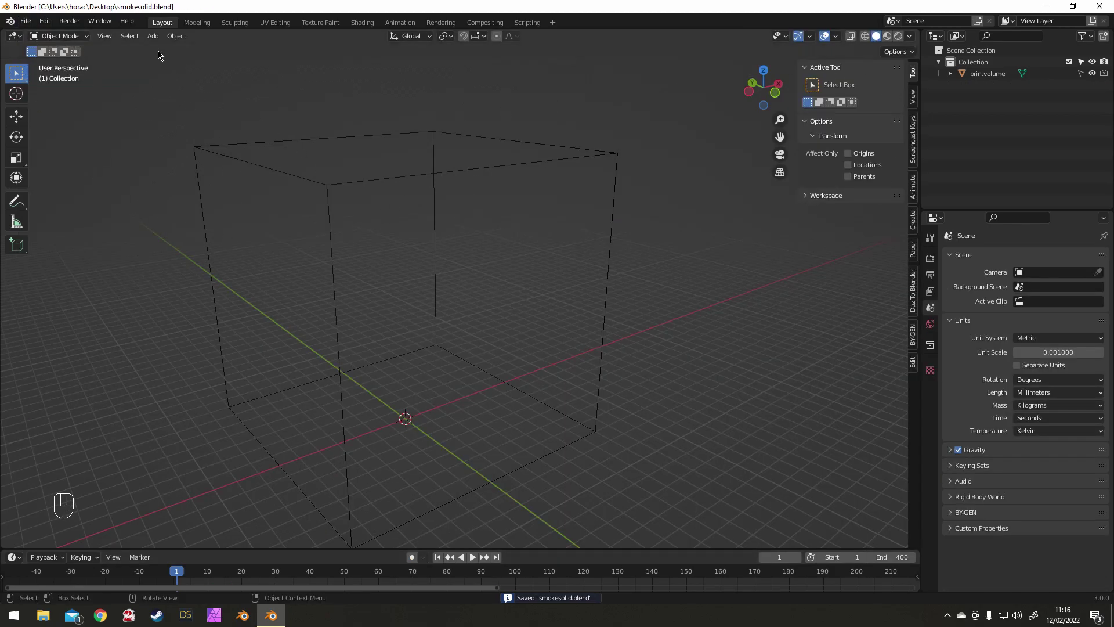
left_click_drag(164, 37, 274, 112)
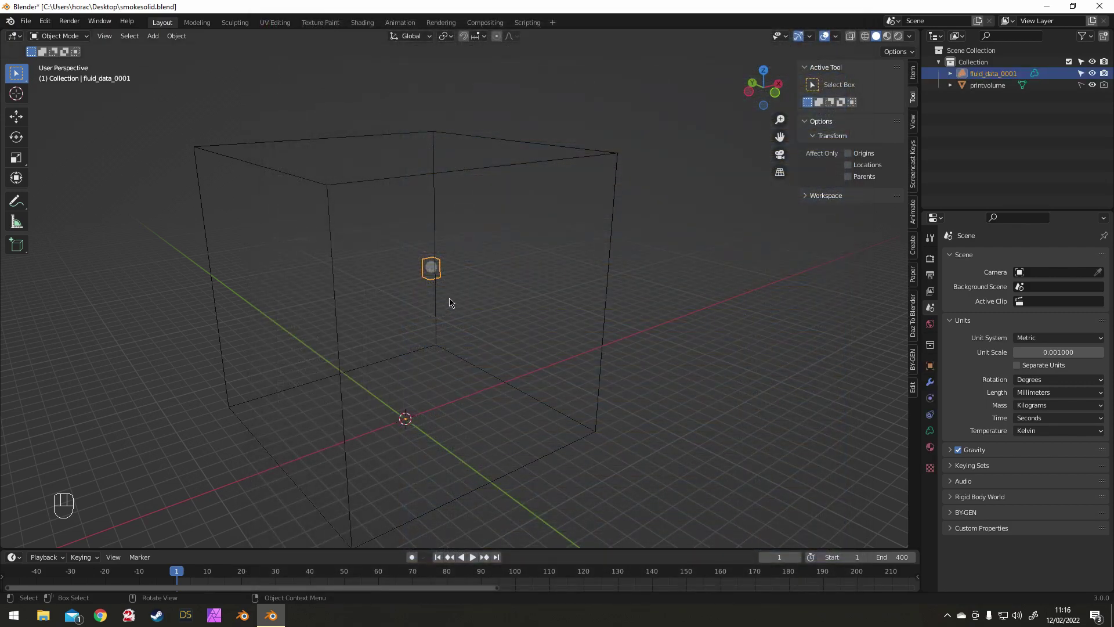
- Play the imported smoke sequence and stop partway through the forming trail
left_click(441, 558)
left_click(473, 559)
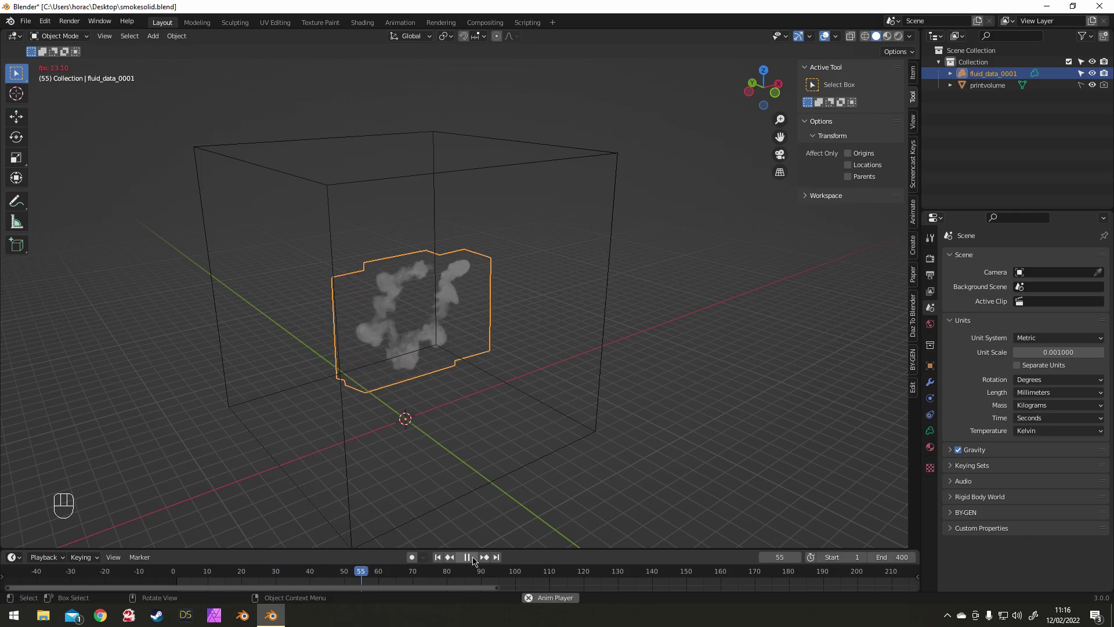
left_click(472, 557)
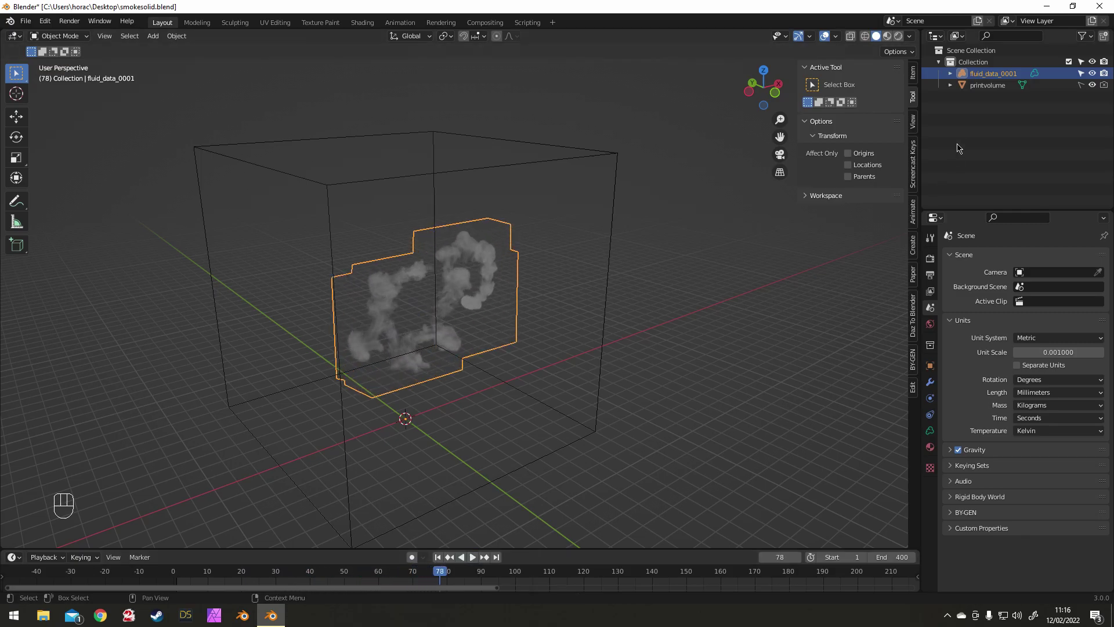
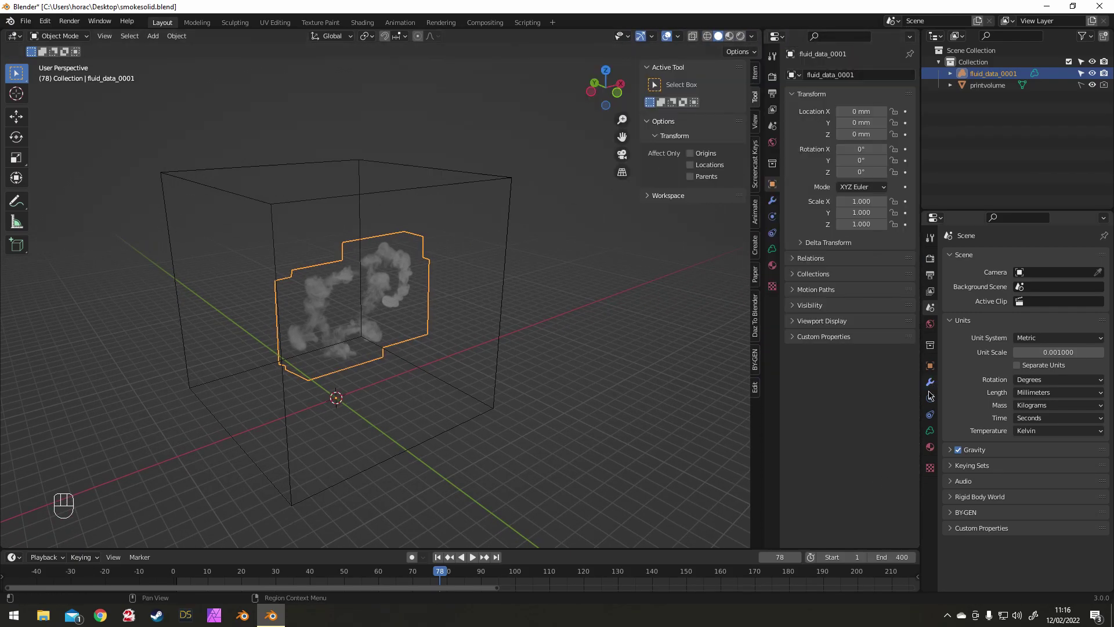
- Show the fluid_data_0001 volume's data settings in the new panel and pin them
left_click(932, 440)
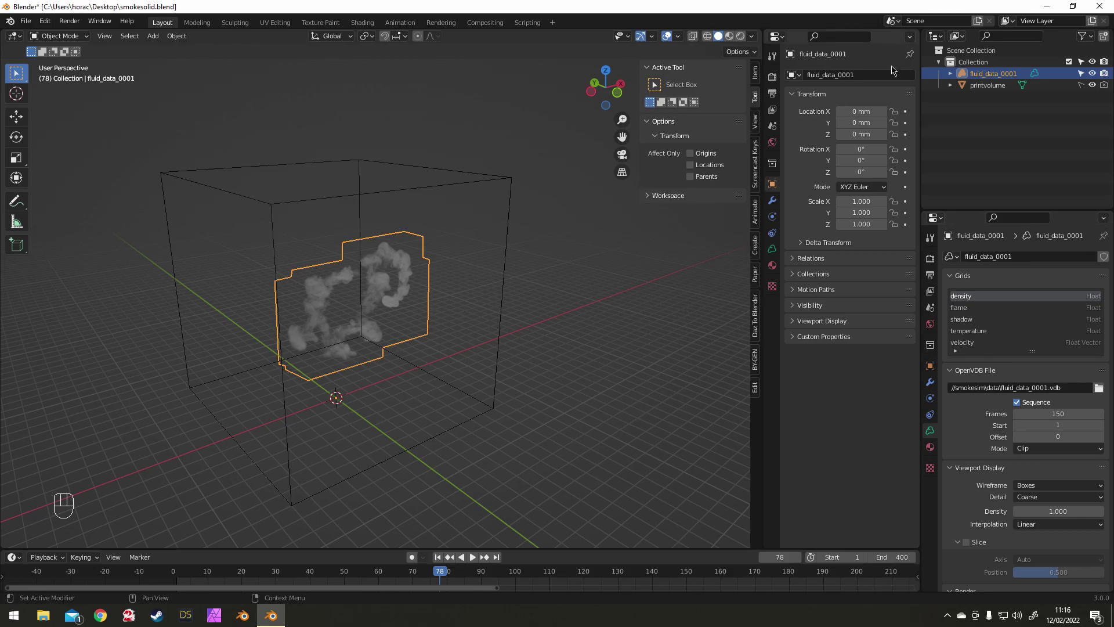
left_click(776, 255)
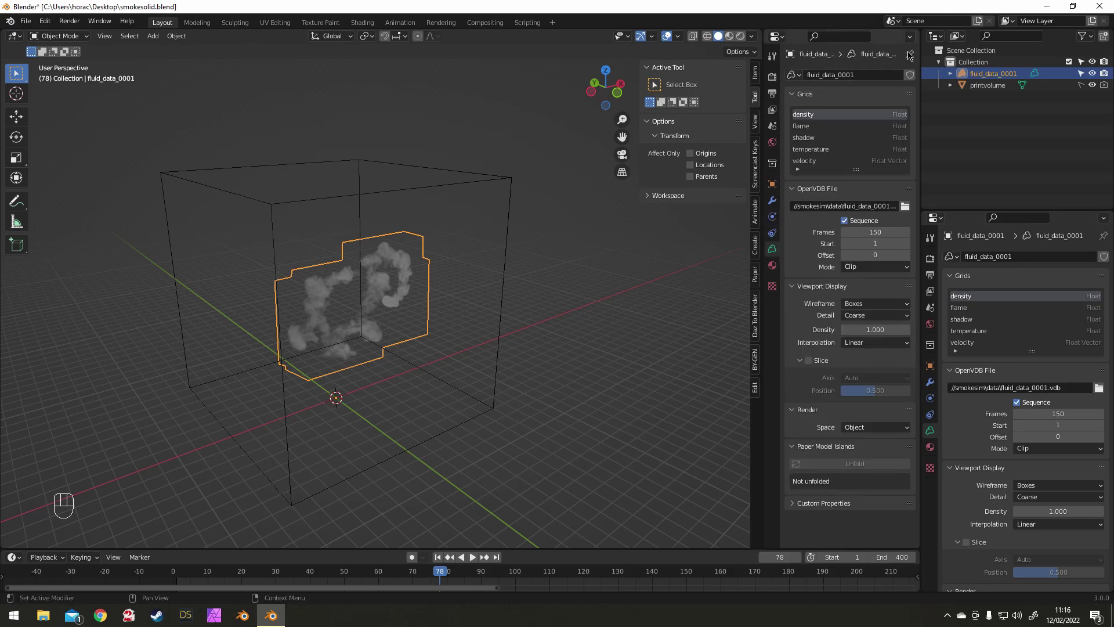
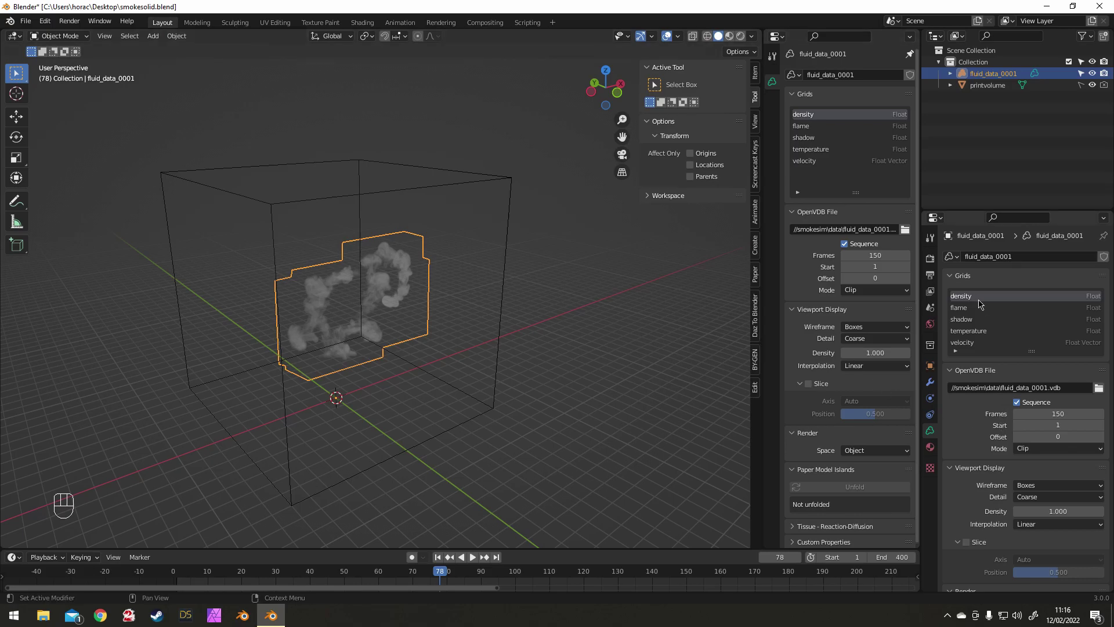
- Add a cube with a Volume to Mesh modifier sourcing fluid_data_0001 at threshold 0.001
left_click_drag(156, 37, 275, 61)
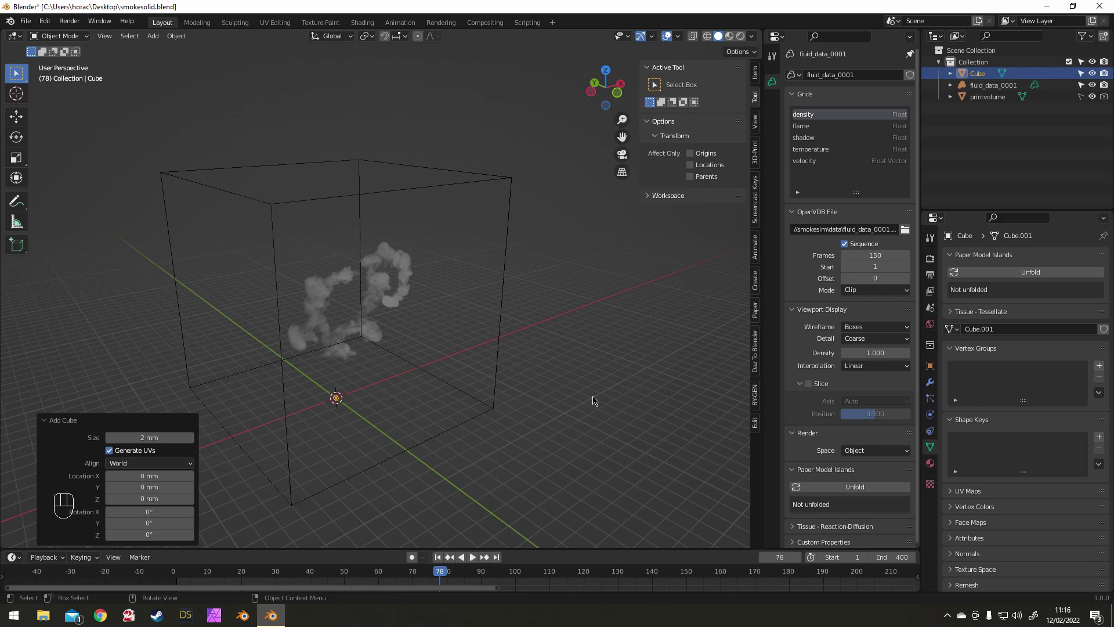
left_click(936, 386)
left_click_drag(963, 256, 911, 493)
left_click(1090, 320)
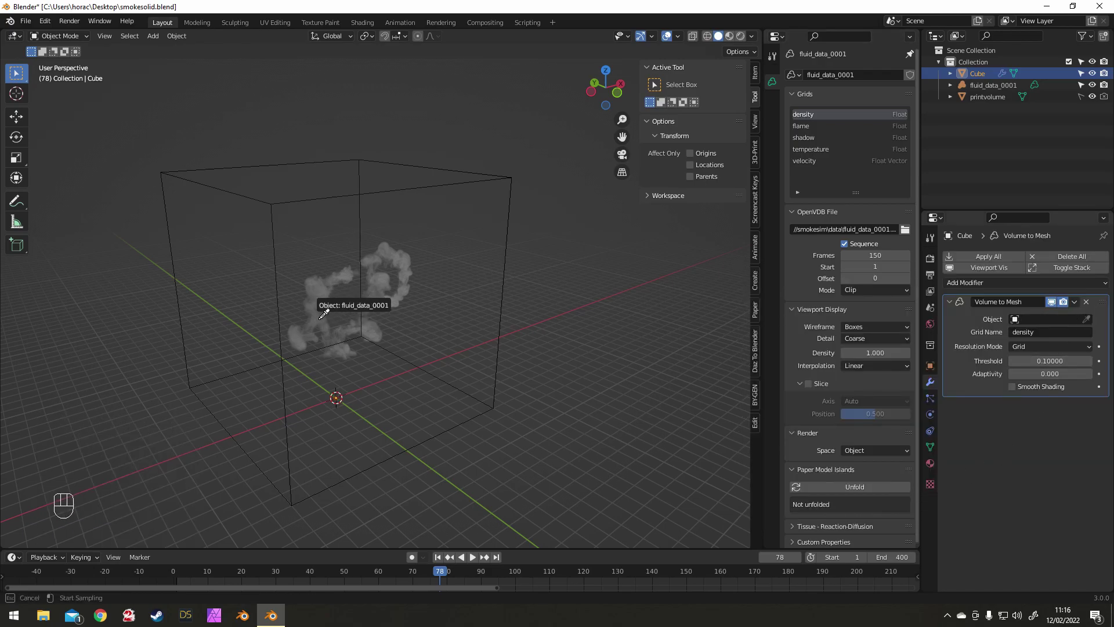
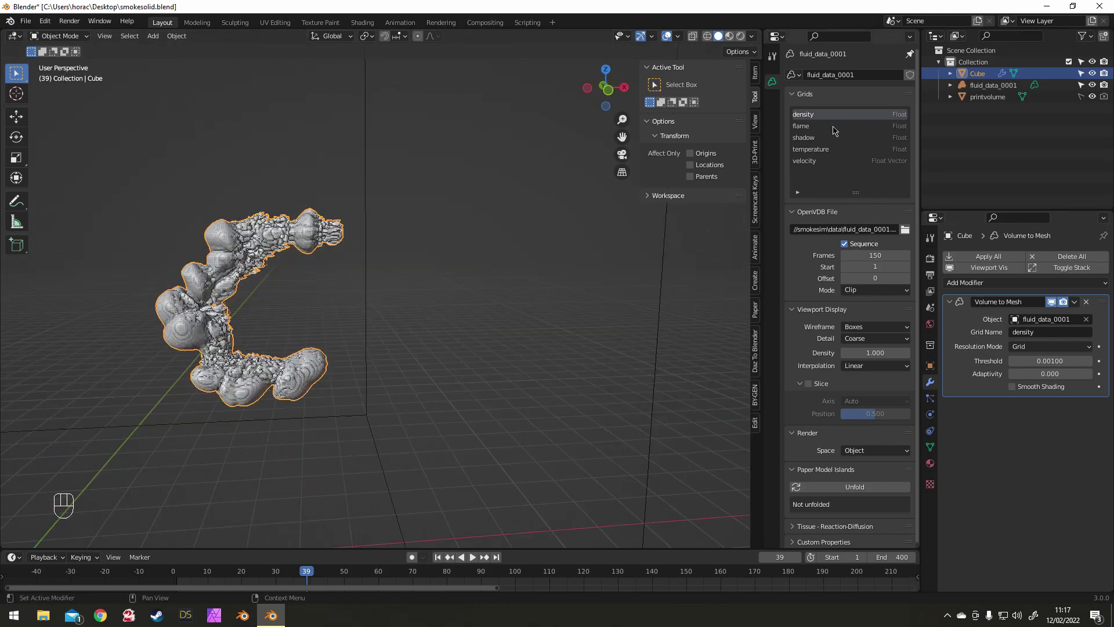
- Preview the flame, shadow, temperature, velocity and density grids, leaving flame active
left_click(1057, 306)
left_click(827, 127)
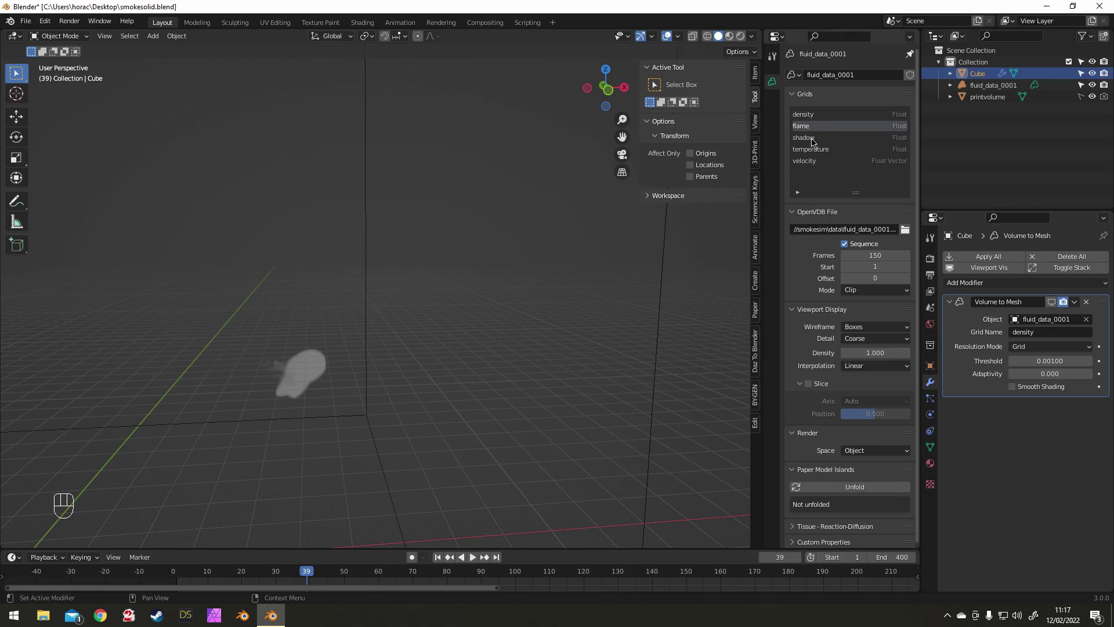
left_click(815, 142)
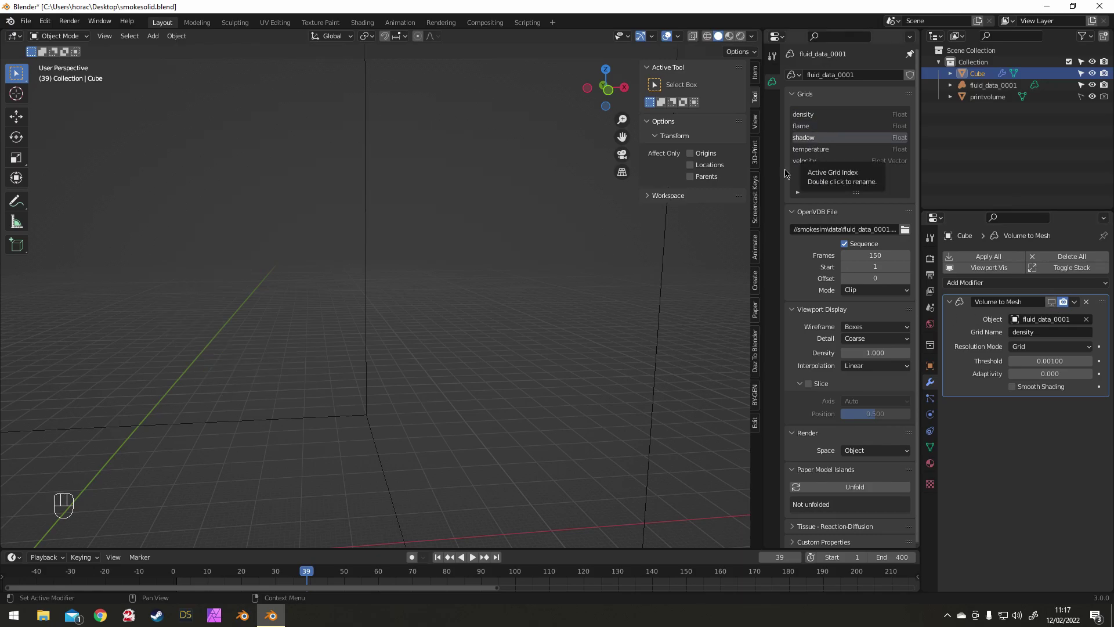
left_click(824, 152)
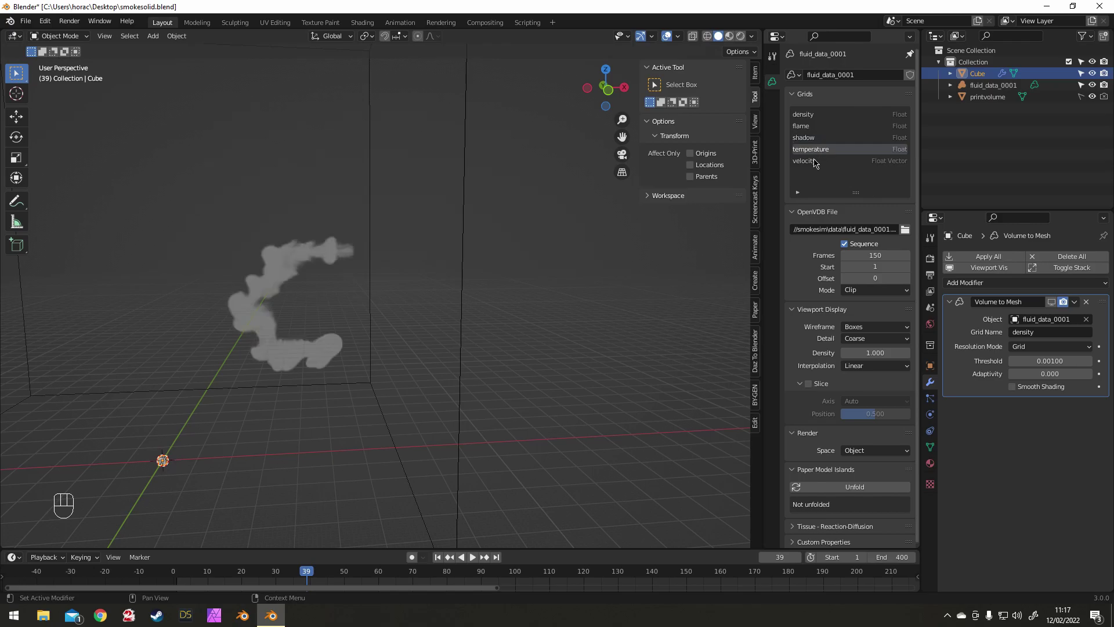
left_click(815, 165)
left_click(817, 151)
left_click(816, 134)
left_click(816, 115)
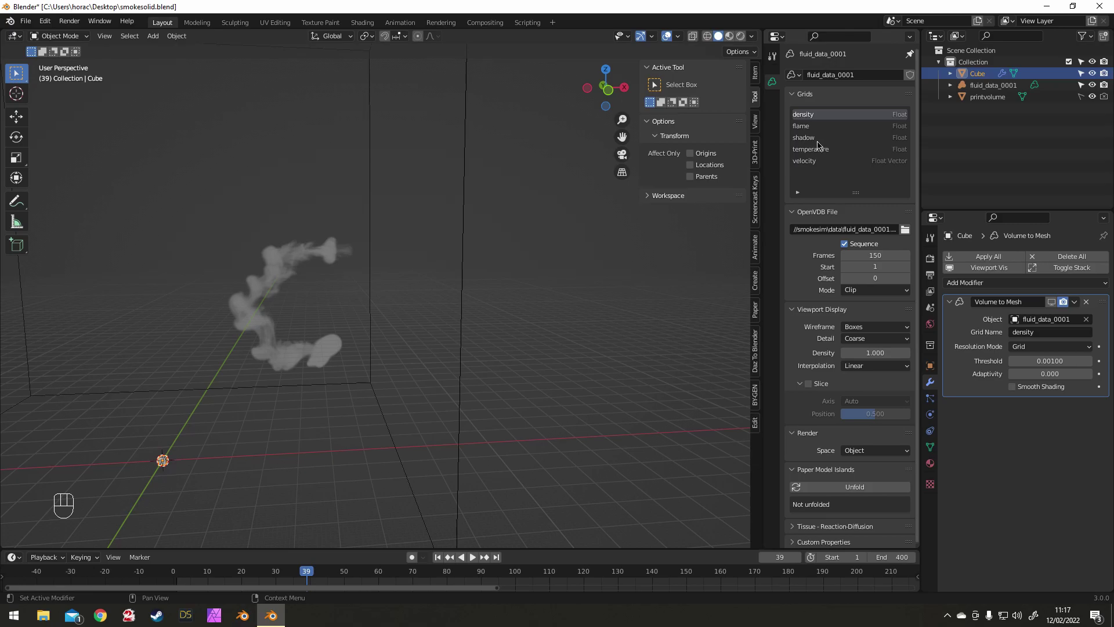
left_click(821, 154)
left_click(819, 115)
left_click(814, 128)
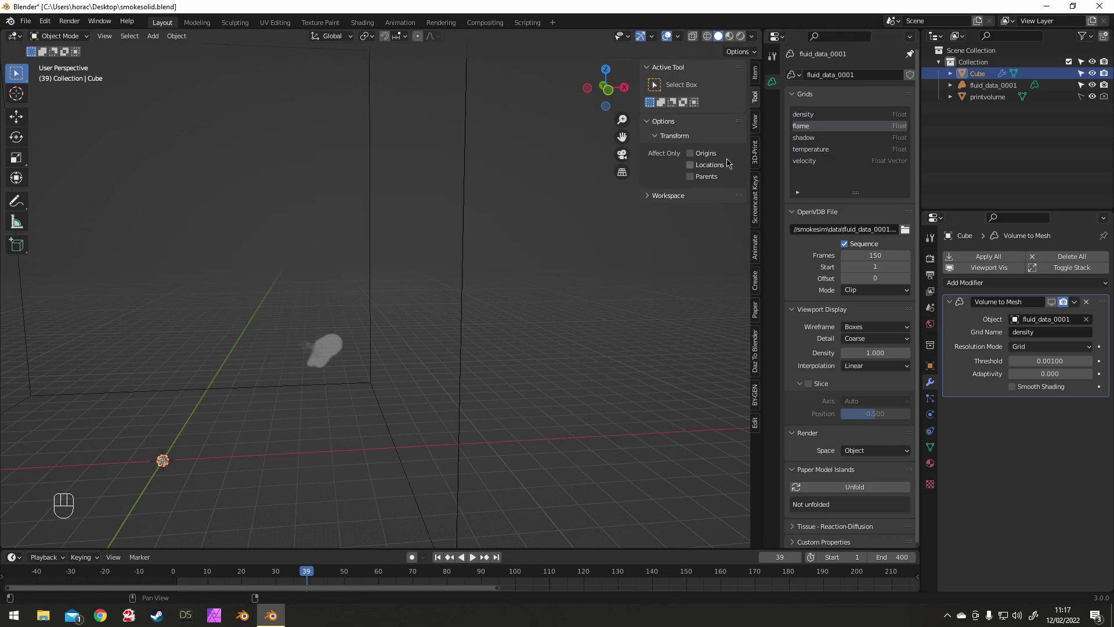
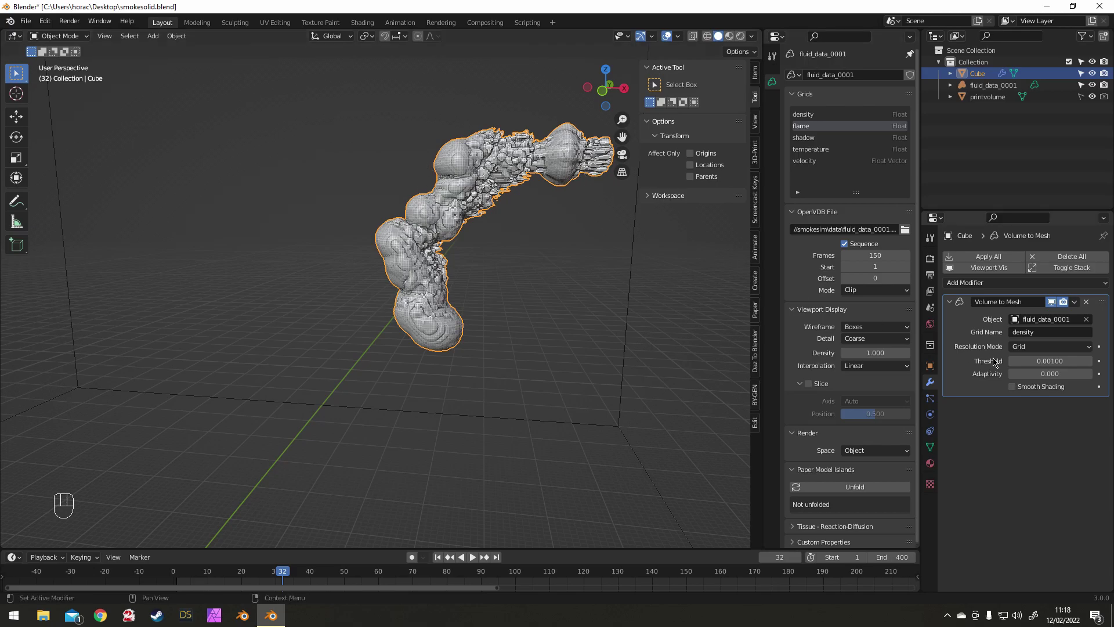
- Select fluid_data_0001 from the front view and rotate it 90° on Y so the plume stands upright
left_click_drag(283, 574, 274, 575)
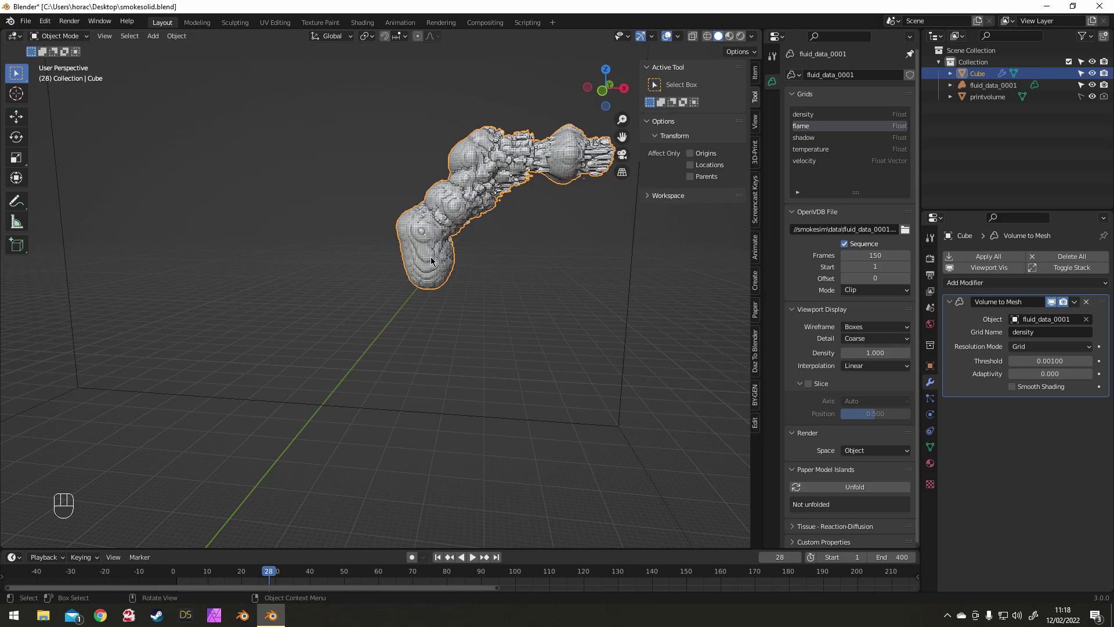
left_click(980, 91)
key("KP_1")
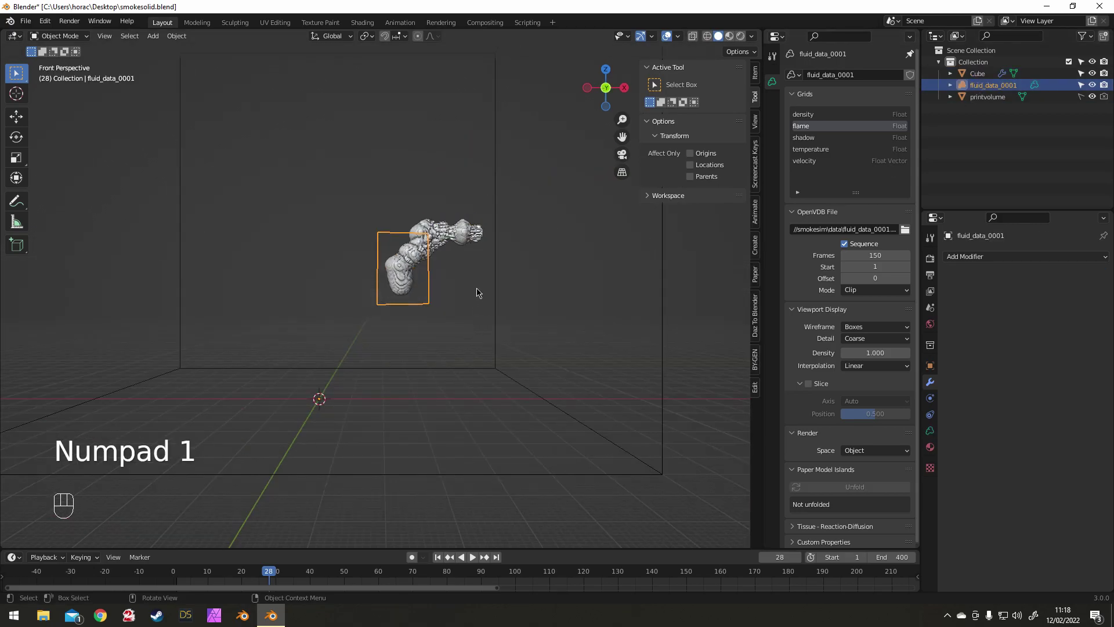
left_click(760, 75)
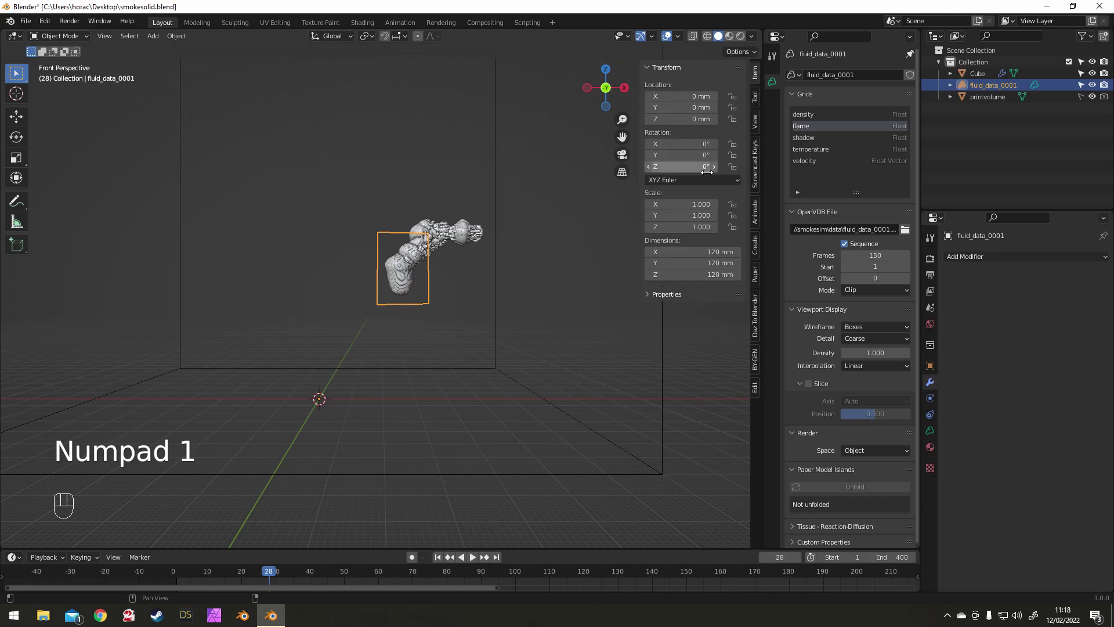
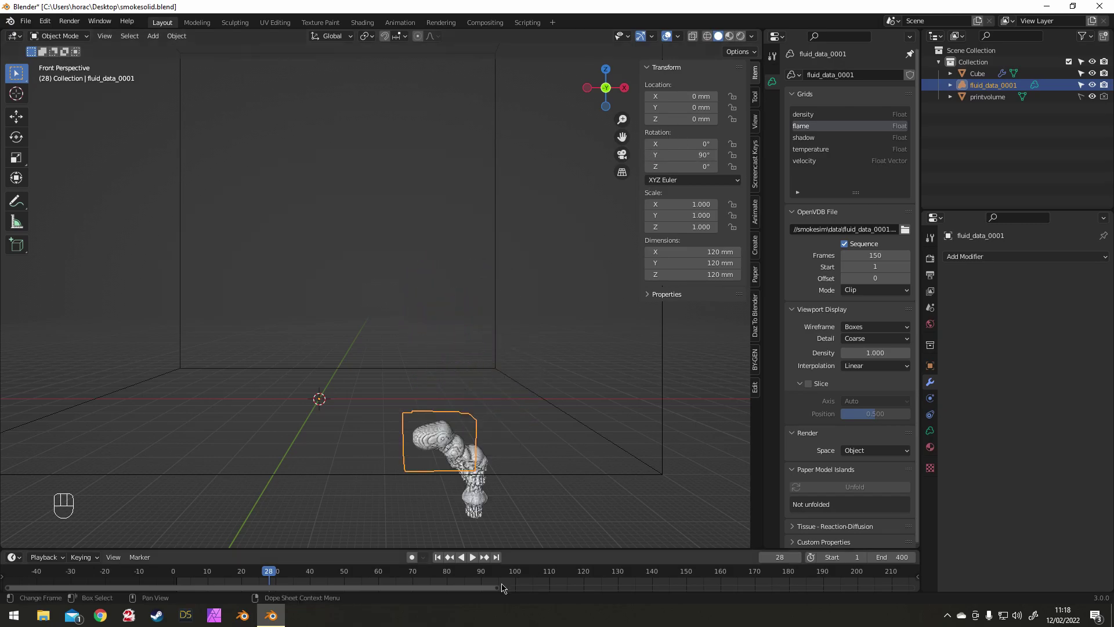
- Reposition the volume, go to frame 26 and raise the Volume to Mesh threshold to 0.045
key("g")
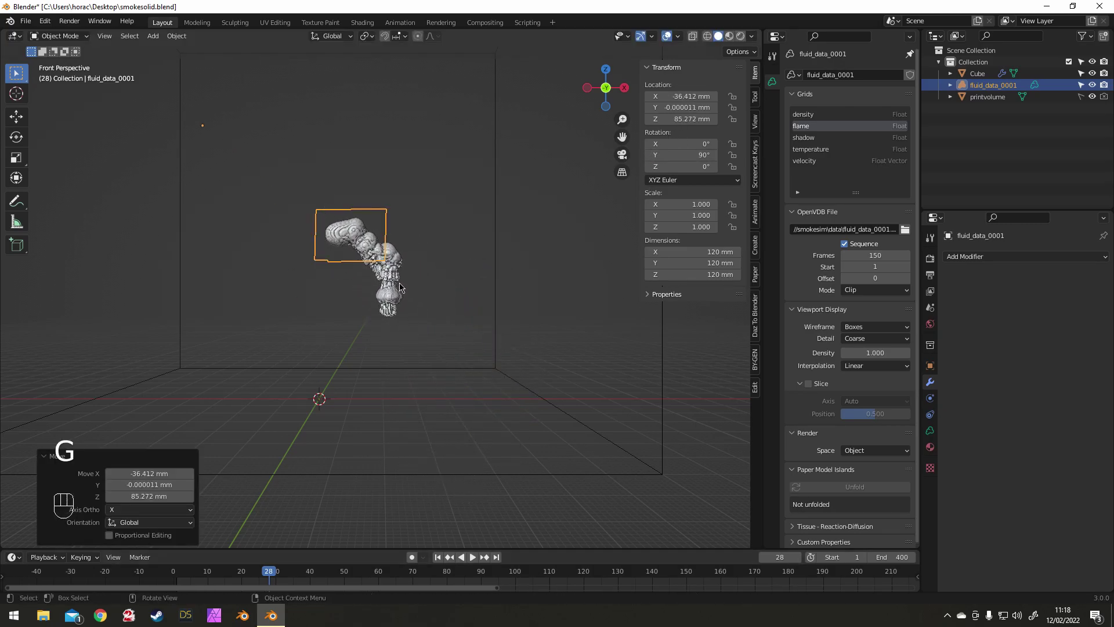
left_click(271, 575)
left_click_drag(269, 577, 277, 523)
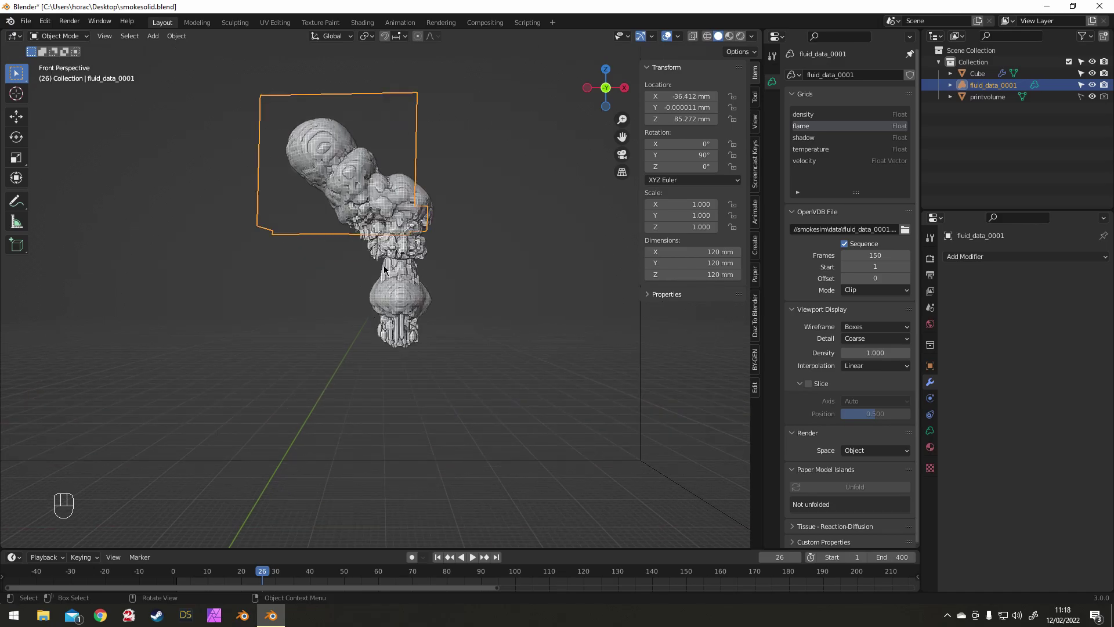
left_click_drag(383, 196, 398, 179)
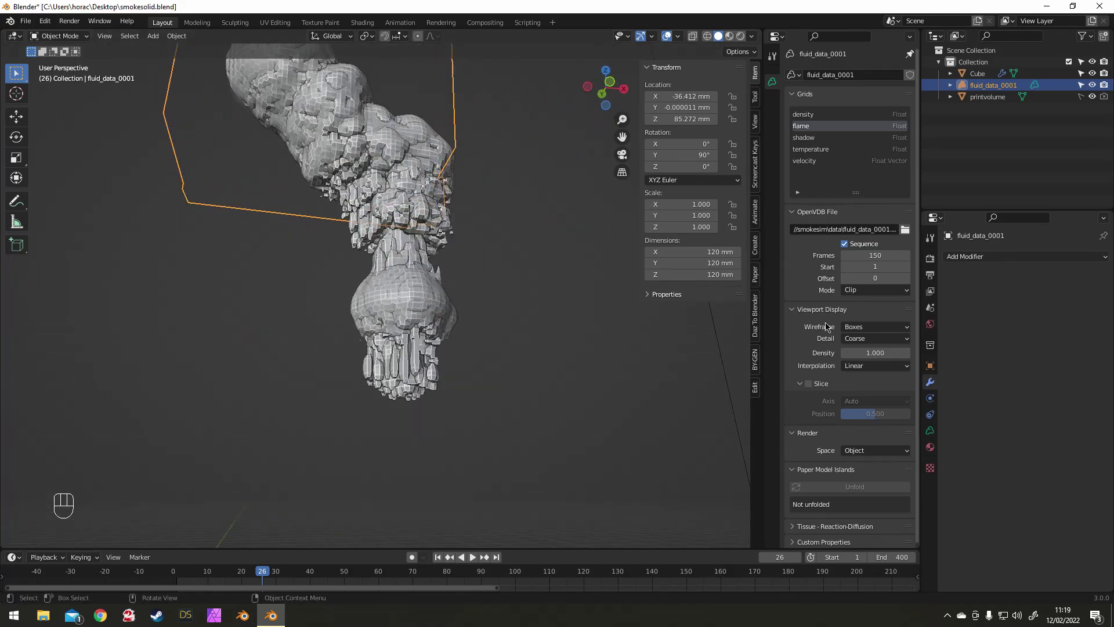
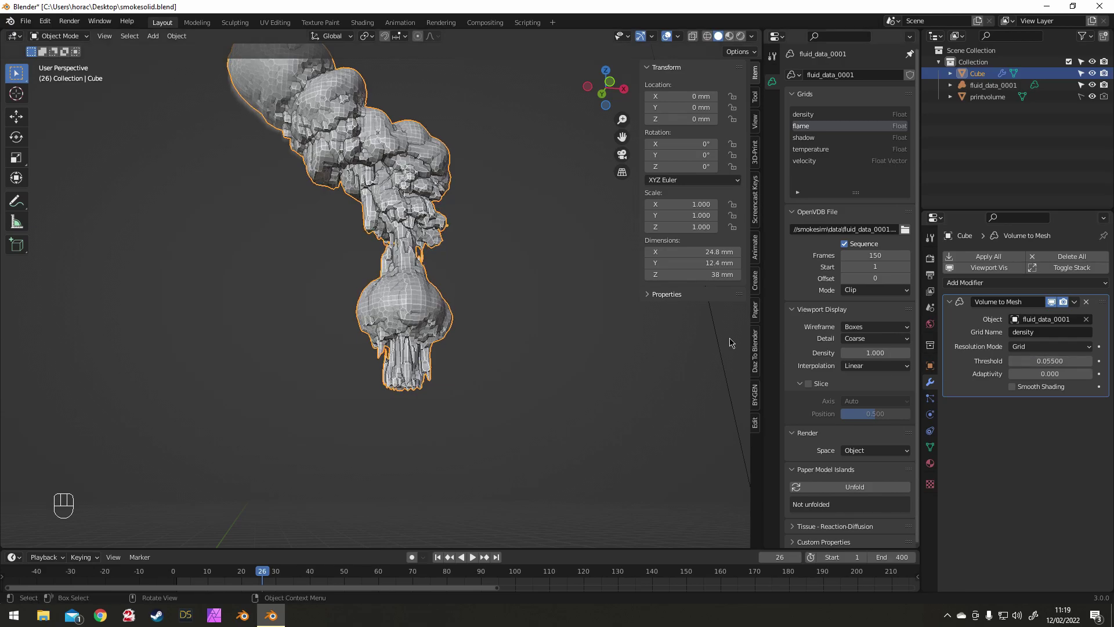
- Try Smooth iterations and a voxel Remesh on the smoke mesh, then revert threshold to 0.001
left_click_drag(990, 285, 1006, 446)
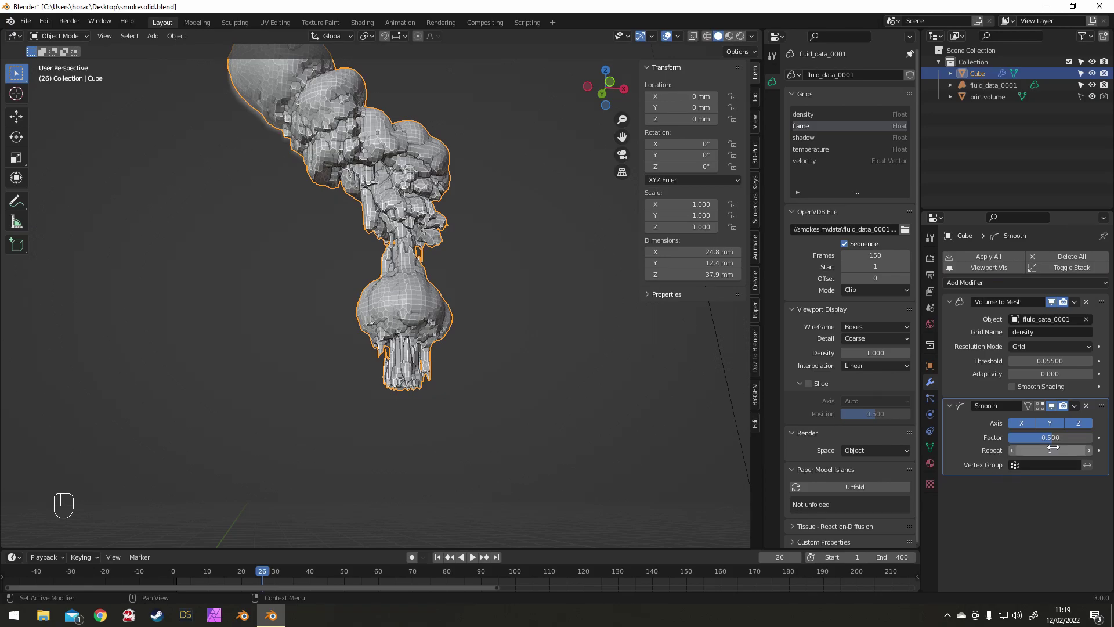
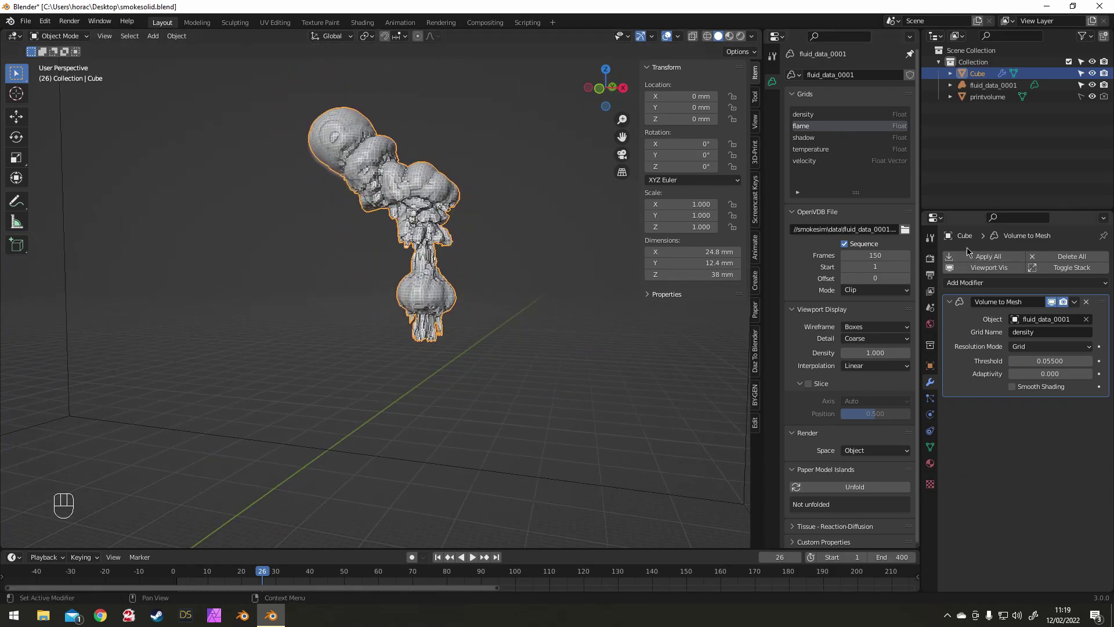
left_click_drag(988, 285, 895, 447)
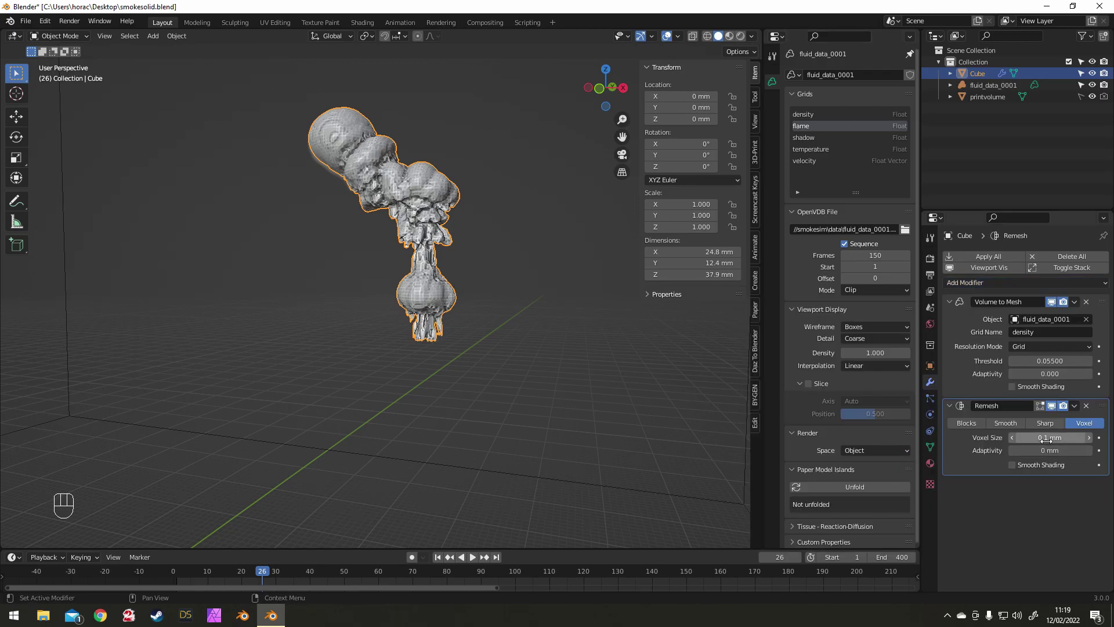
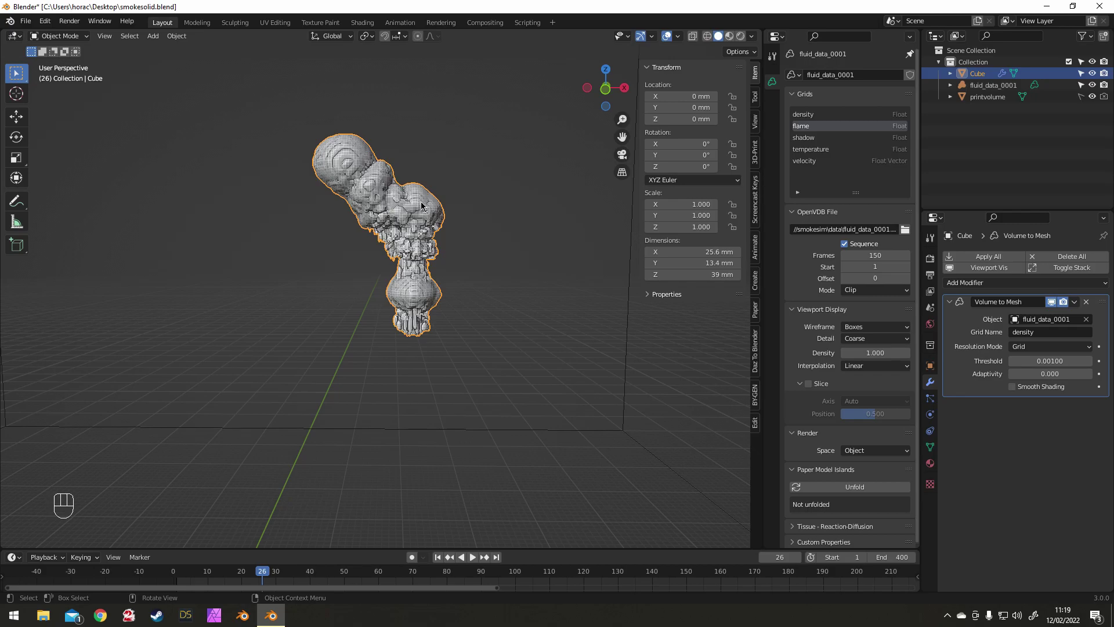
- Apply Volume to Mesh, remesh at 0.101 mm voxel size and separate the shape by loose parts
left_click(1096, 89)
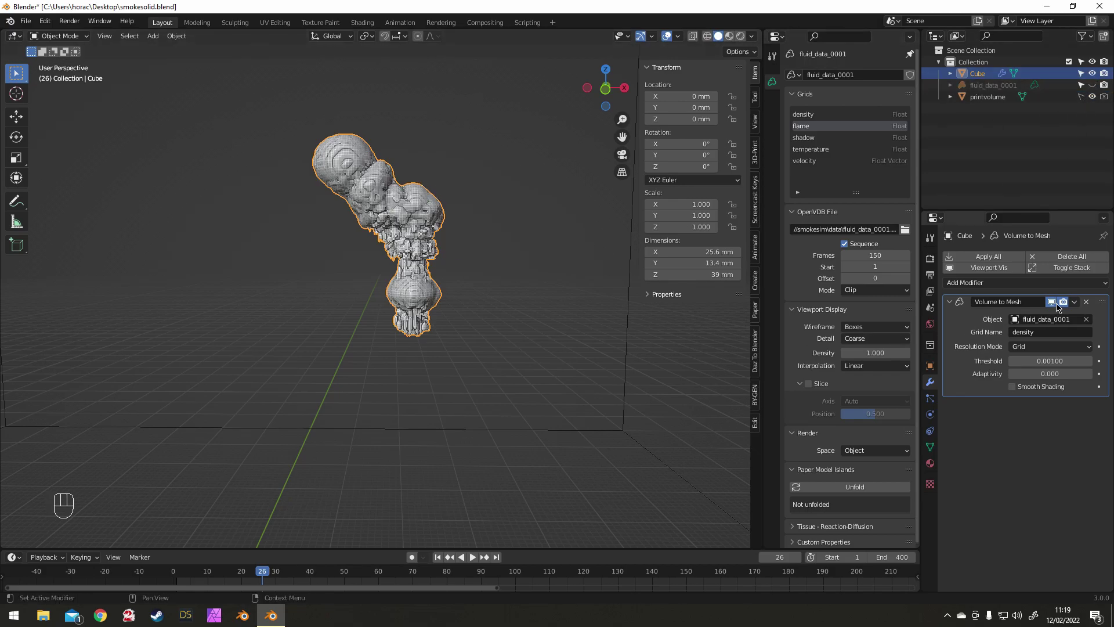
left_click_drag(1078, 304, 1066, 318)
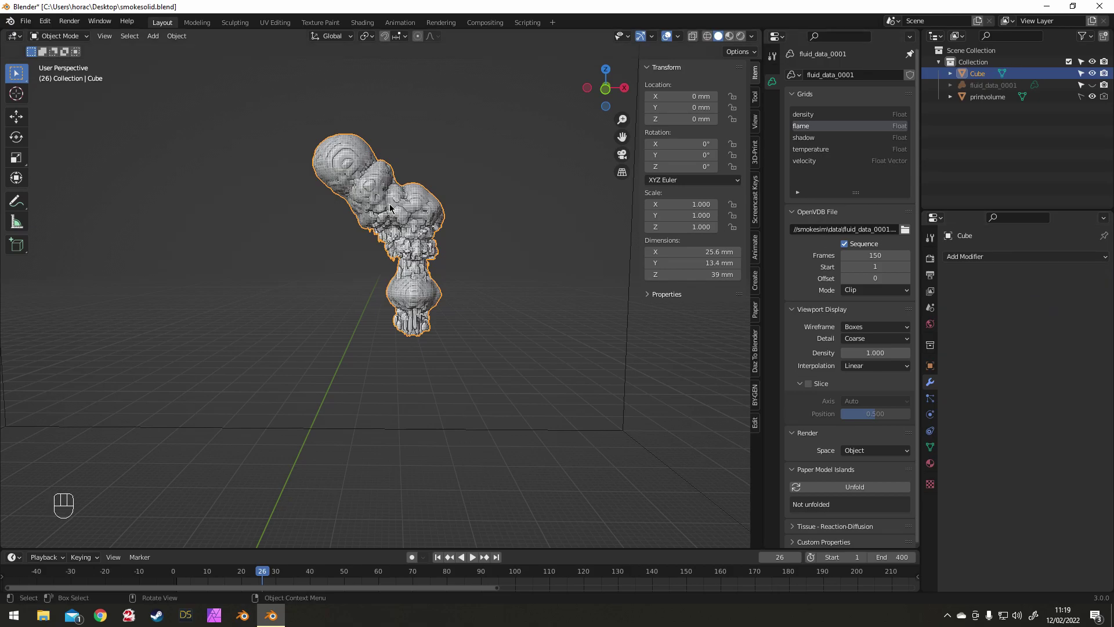
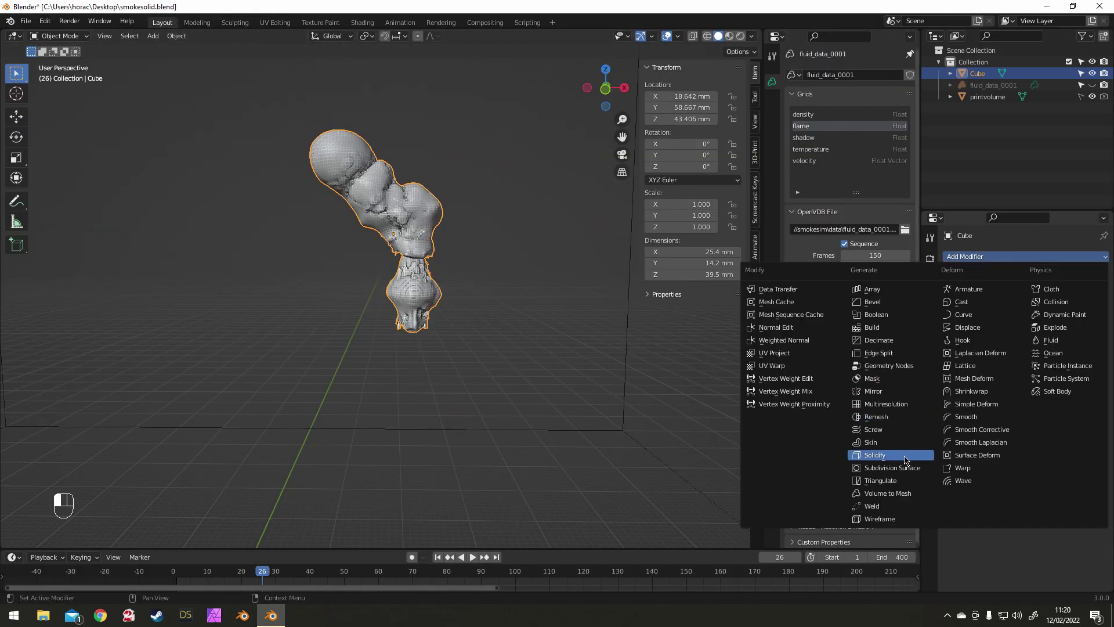
left_click_drag(518, 198, 511, 187)
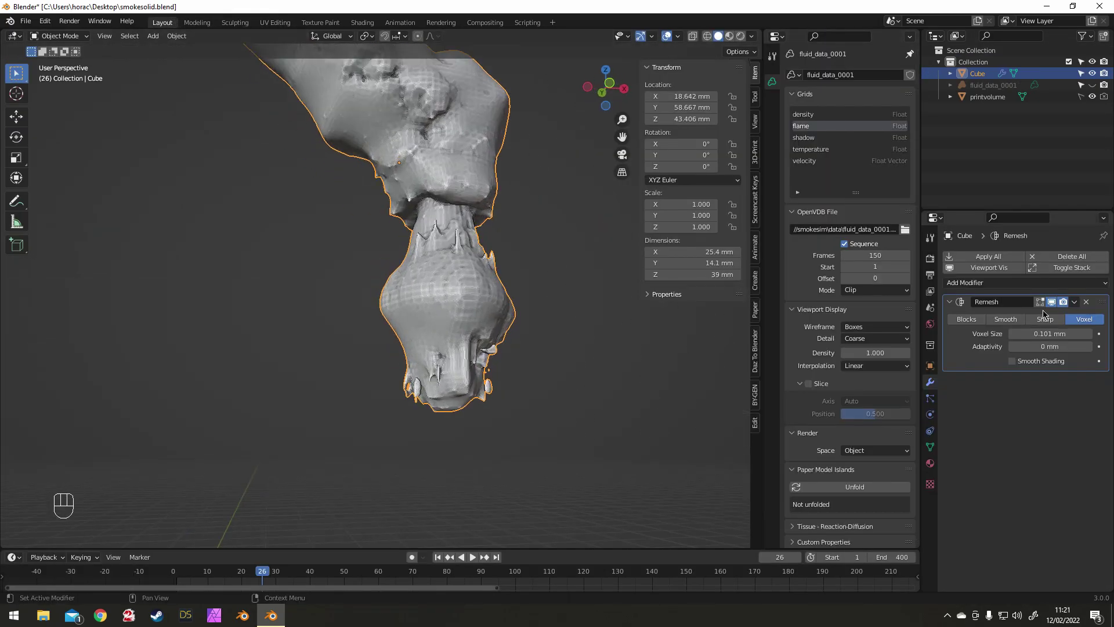
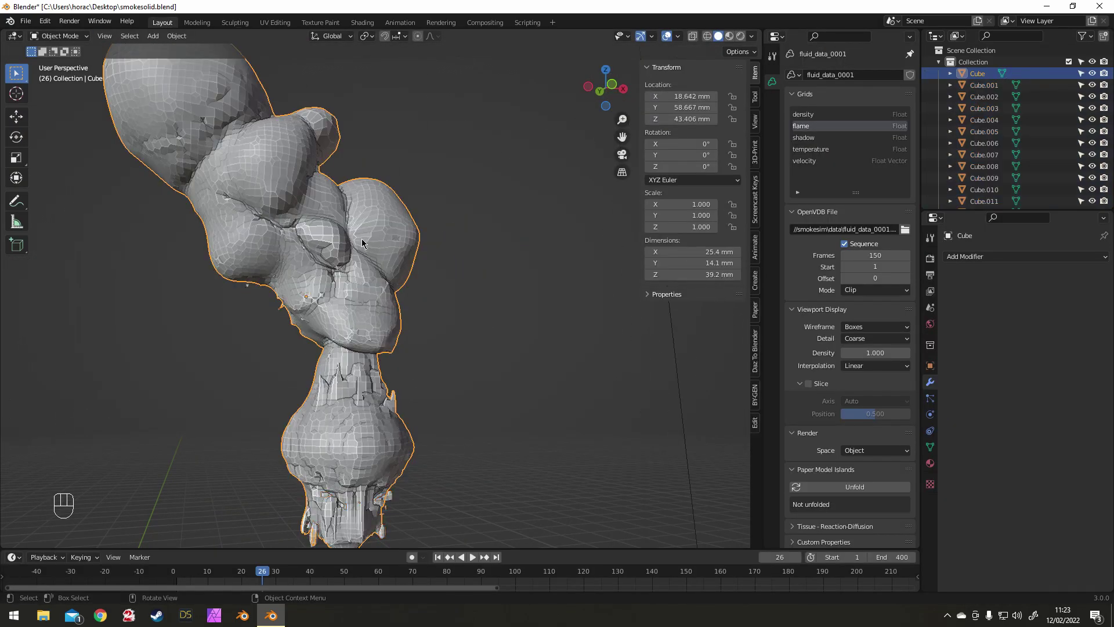
- Delete the stray loose Cube.0xx fragments so the plume is a single piece
key("h")
key("a")
key("x")
left_click_drag(388, 251, 381, 276)
key("alt+h")
middle_click(374, 274)
middle_click(385, 341)
left_click_drag(435, 244, 435, 231)
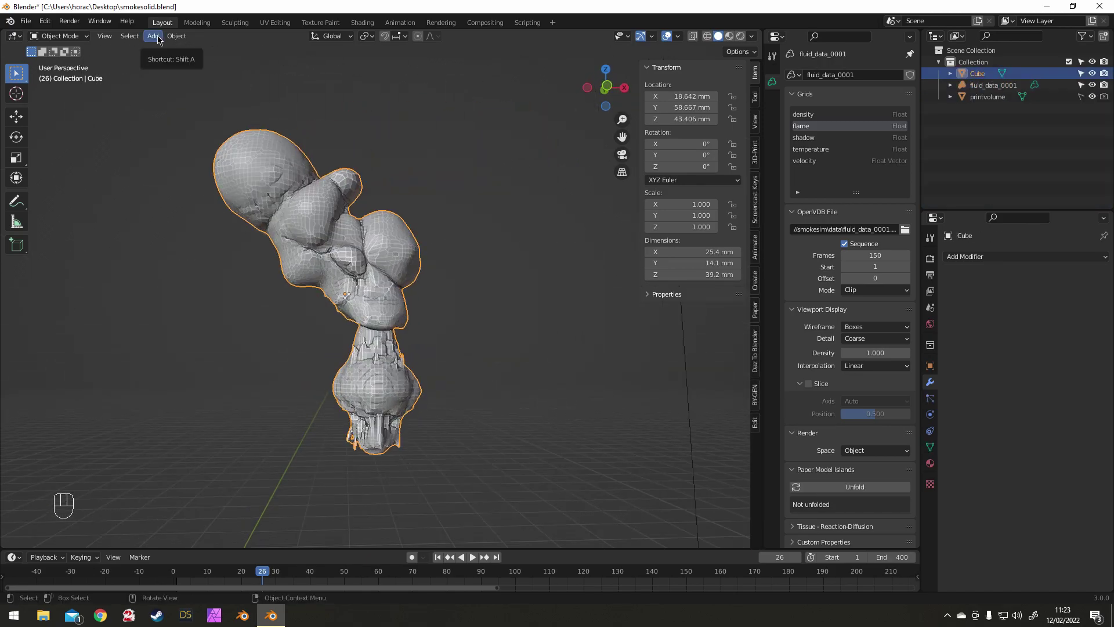
- Add a cylinder and, in front orthographic view, scale and move it just under the plume
left_click_drag(161, 40, 317, 107)
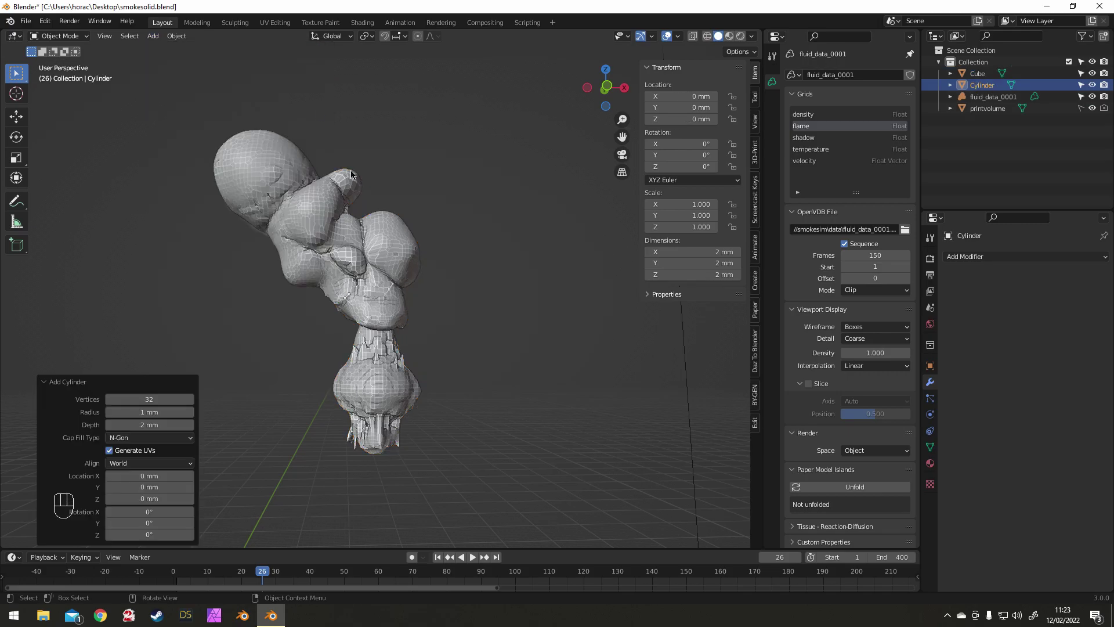
key("s")
key("s")
key("KP_1")
key("KP_5")
key("g")
key("s")
left_click_drag(411, 368, 285, 400)
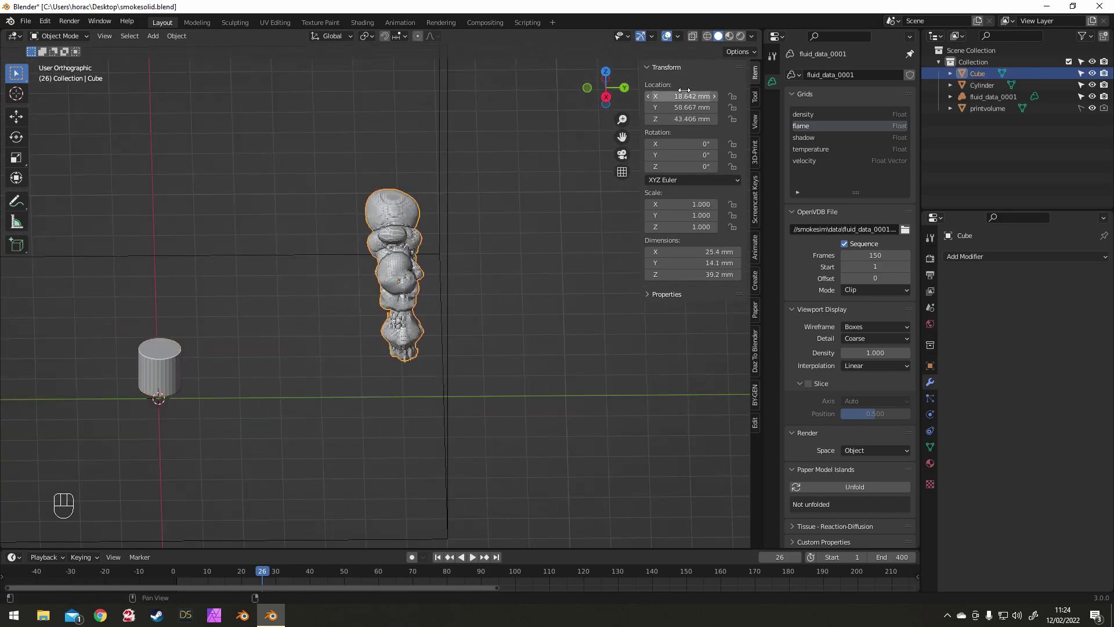
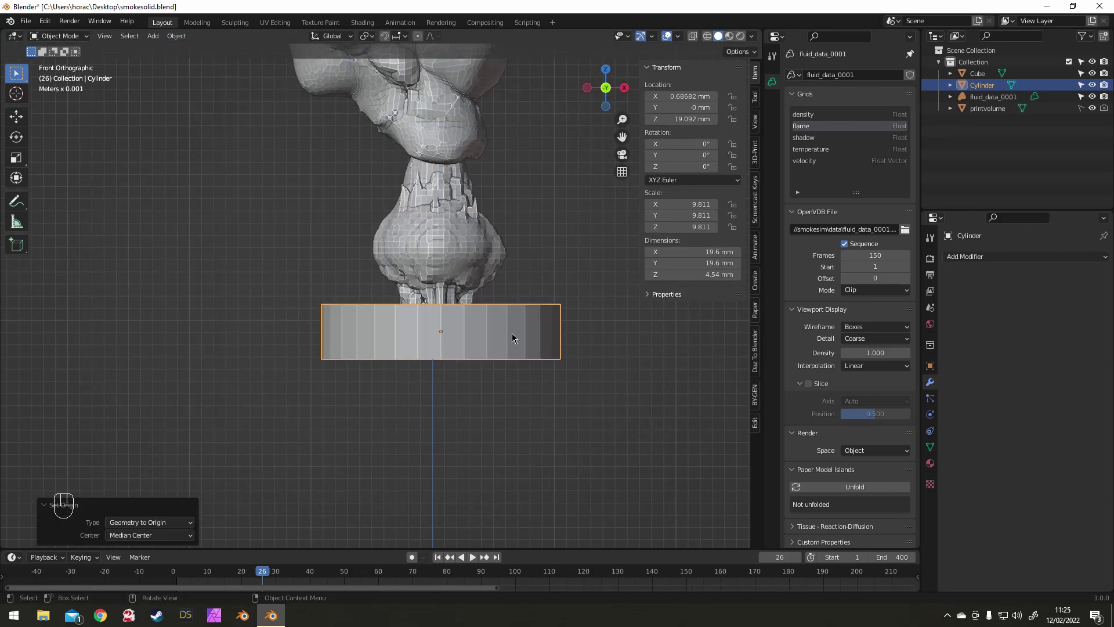
- Scale the cylinder into a 12.7 mm wide, taller base hugging the plume
left_click_drag(460, 221, 465, 233)
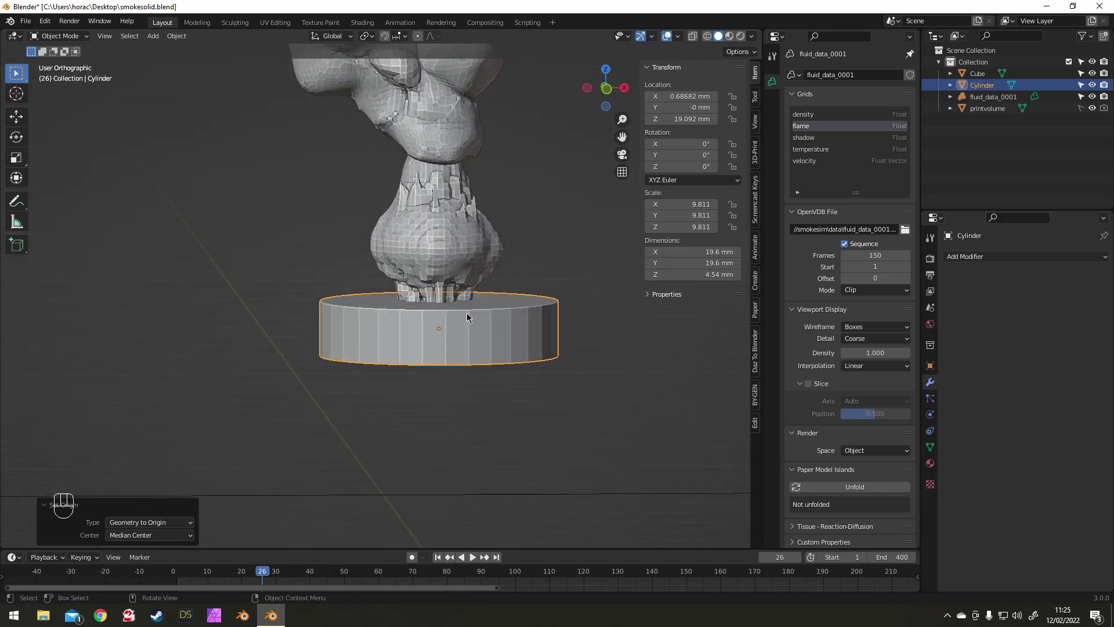
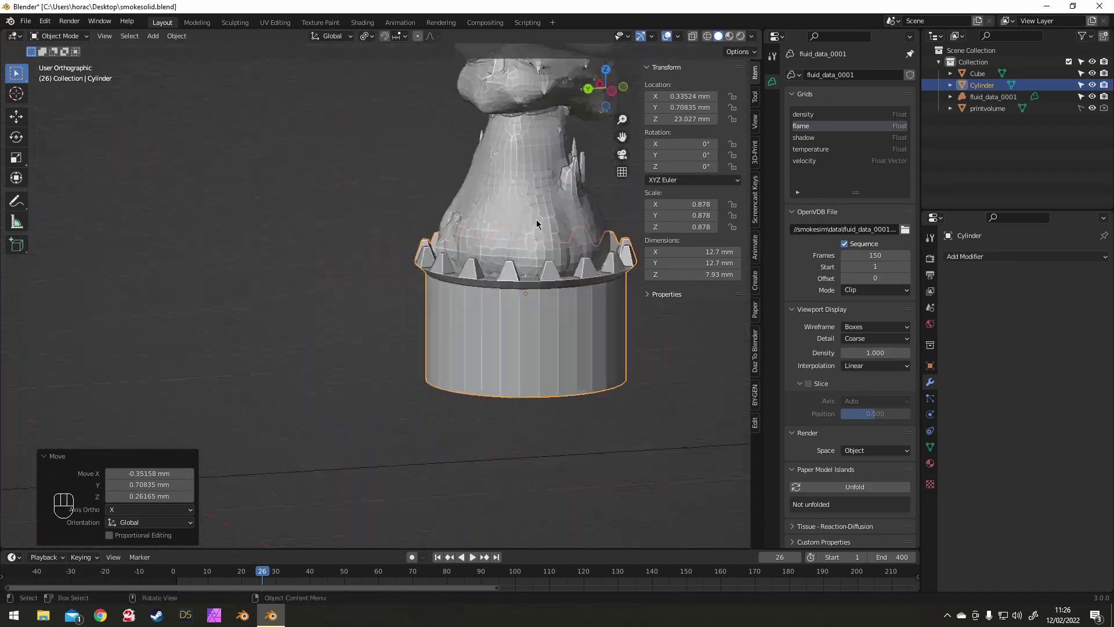
left_click_drag(523, 217, 486, 201)
left_click(271, 220)
left_click_drag(363, 237, 348, 239)
- In Edit Mode, loop-cut the base's side and bevel the edge rings at 0.462 mm width
key("Tab")
key("ctrl+r")
key("ctrl+b")
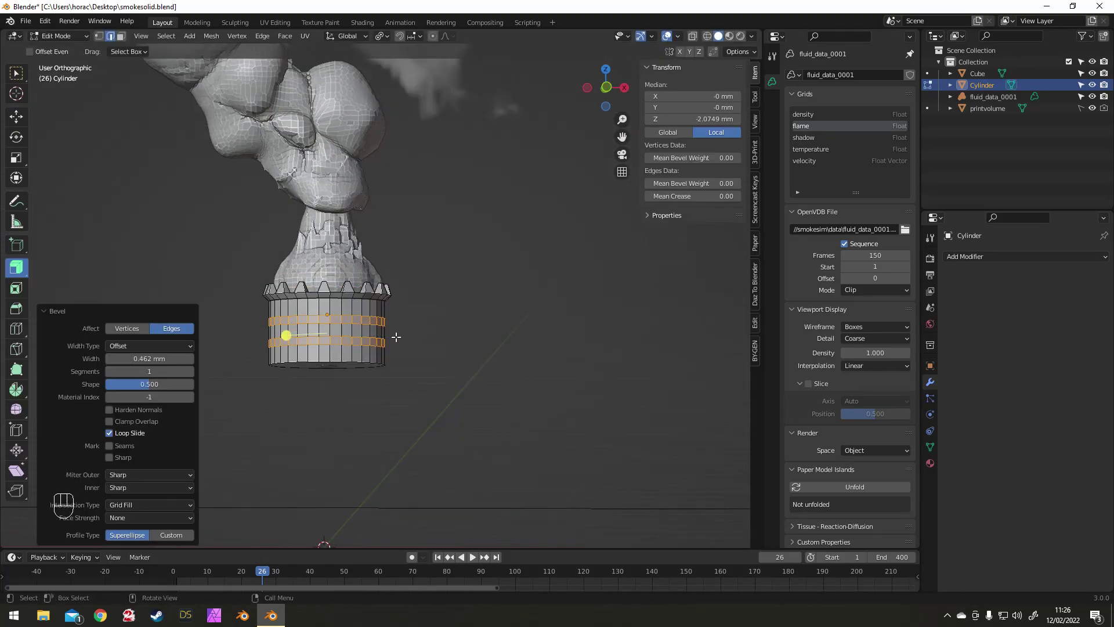